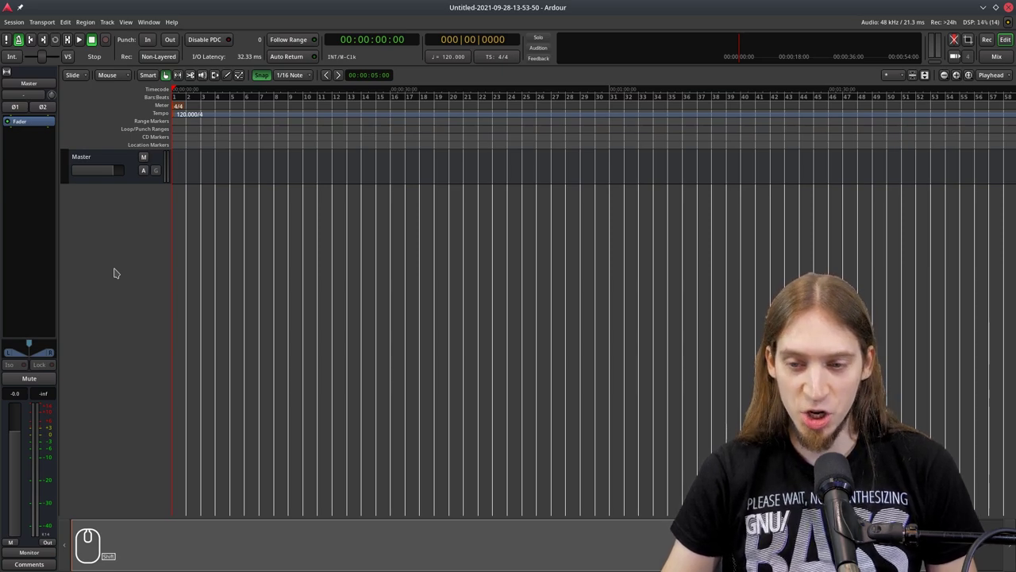
Toggle the editor mixer strip off, on and off again with Shift+E.
key(shift+e)
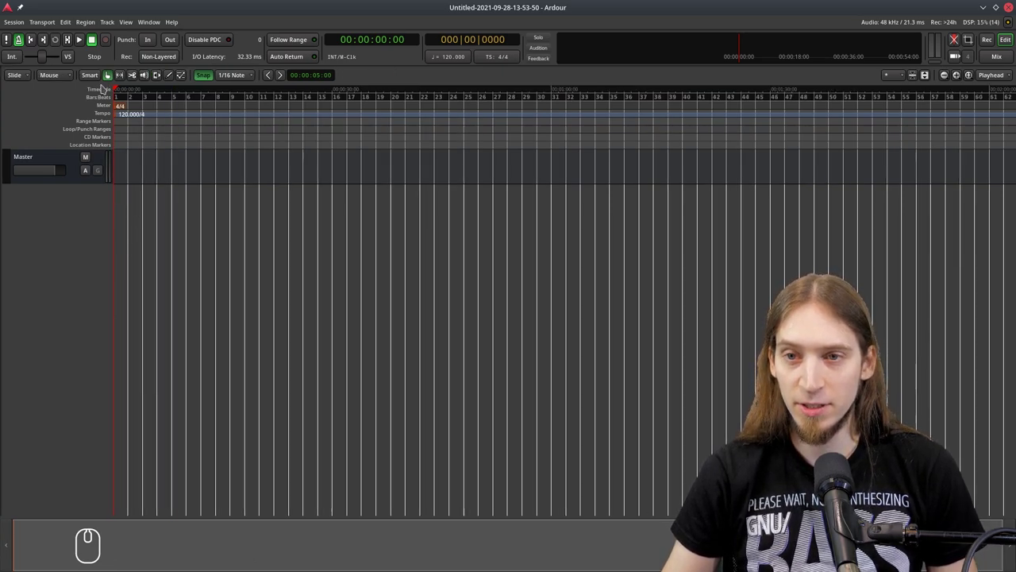
key(shift+e)
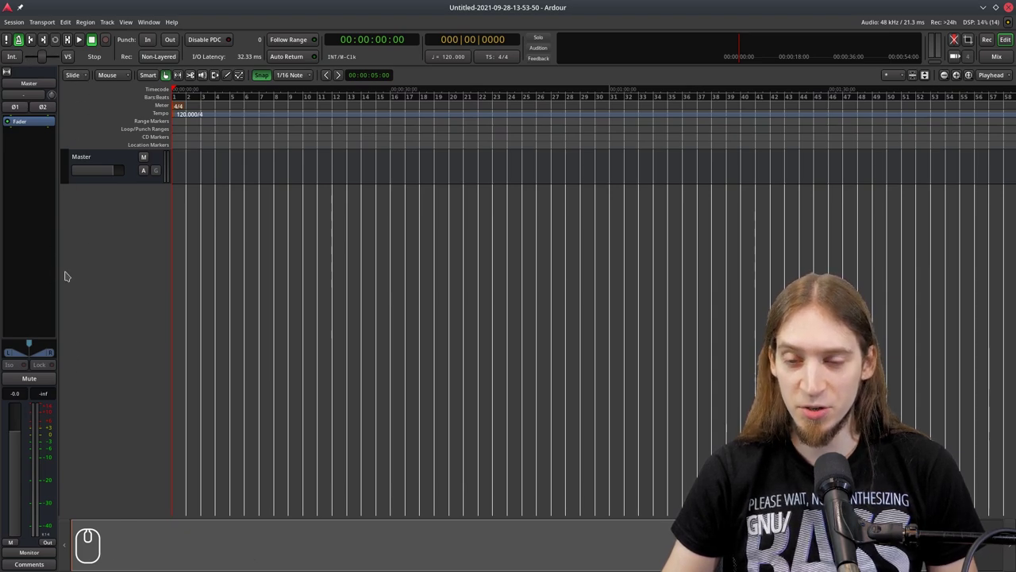
key(shift+e)
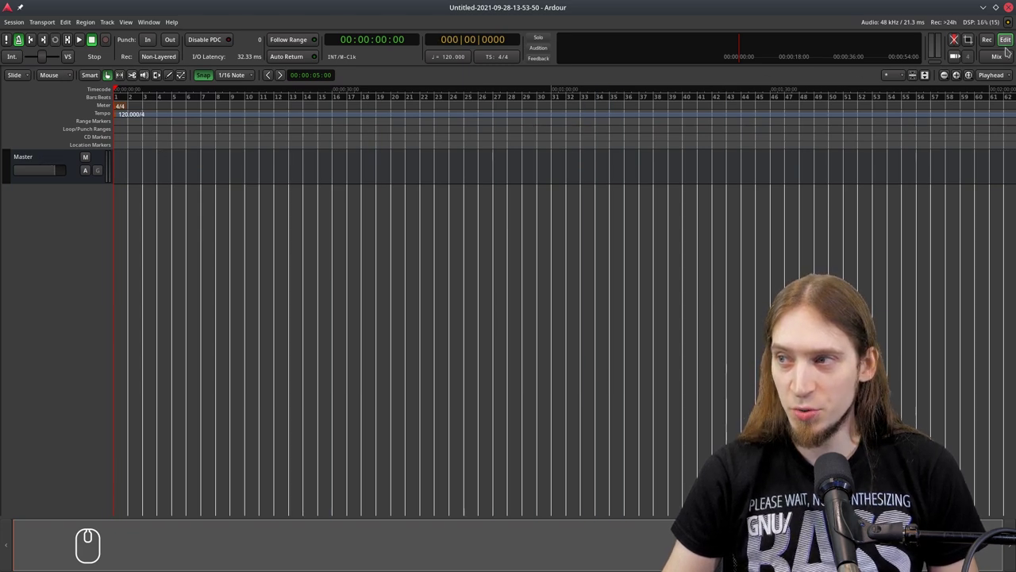
Switch to the Mixer window and view the Master bus input connection choices.
click(1006, 58)
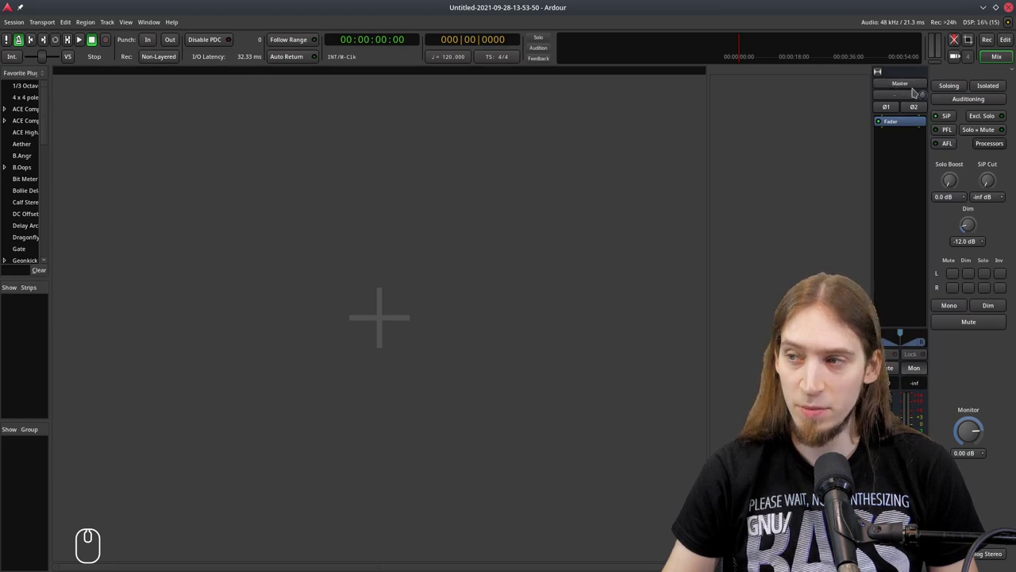
click(904, 94)
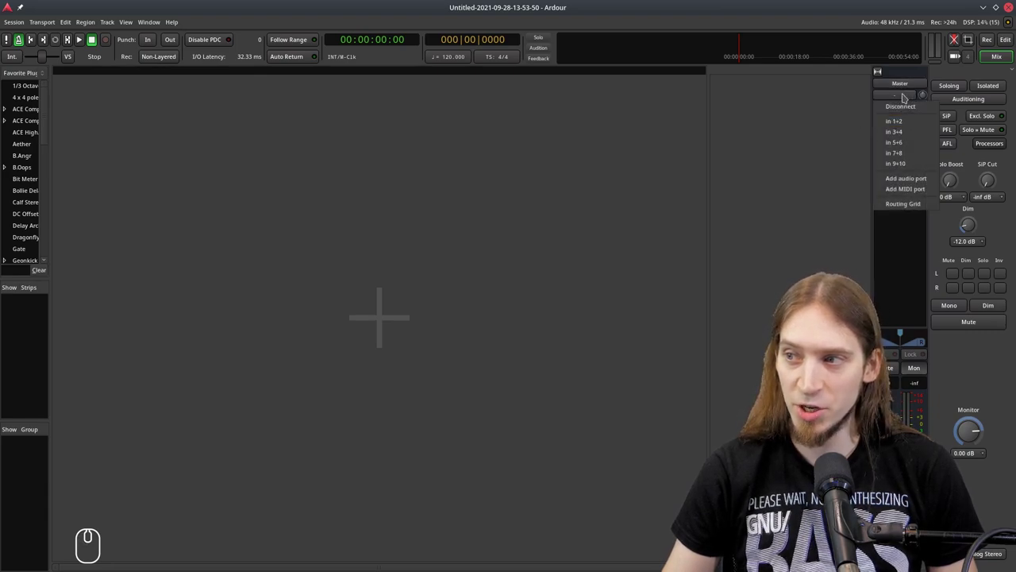
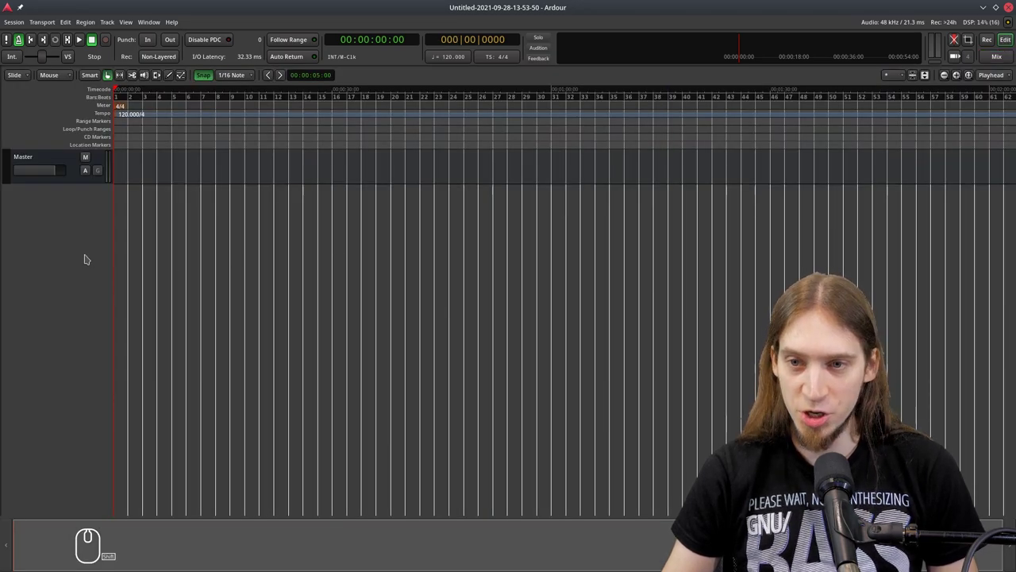
Show the Master bus mixer strip beside the editor track list.
key(shift+e)
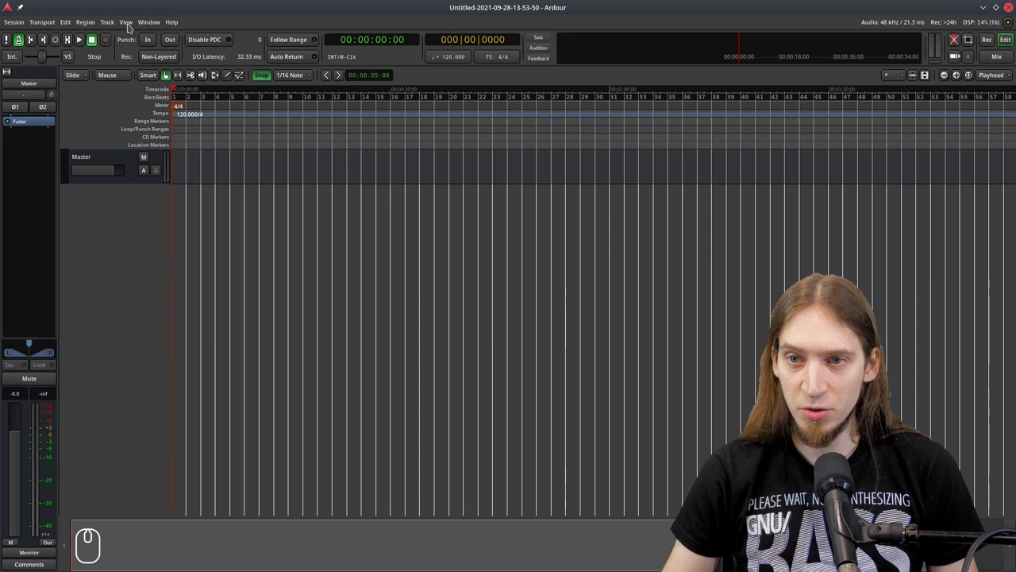
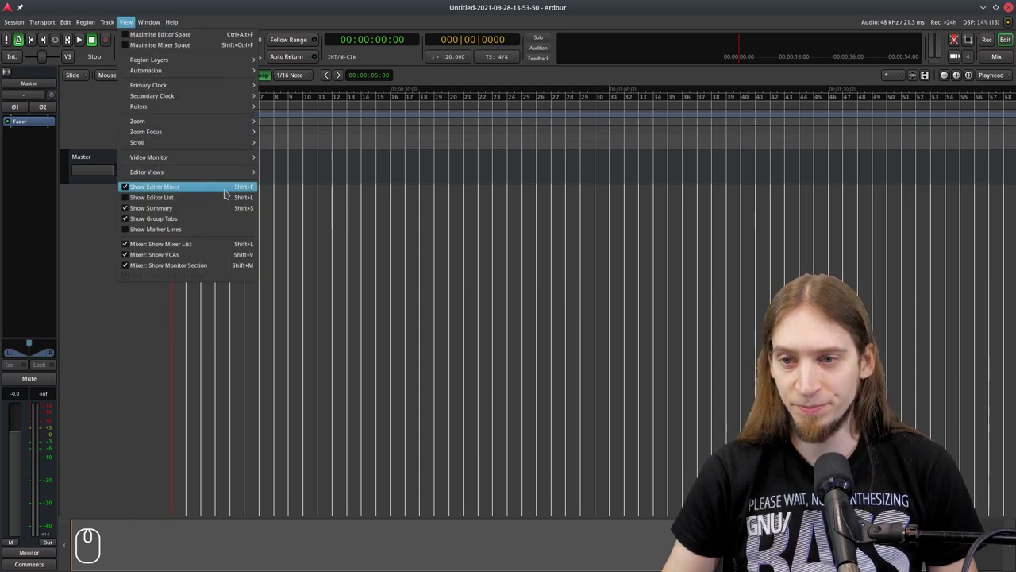
click(93, 244)
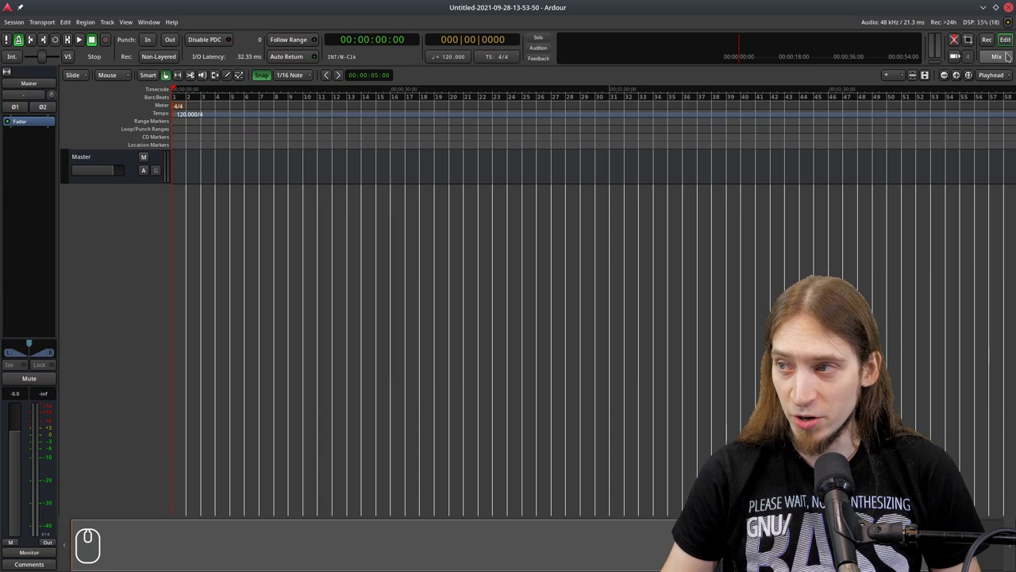
click(1010, 54)
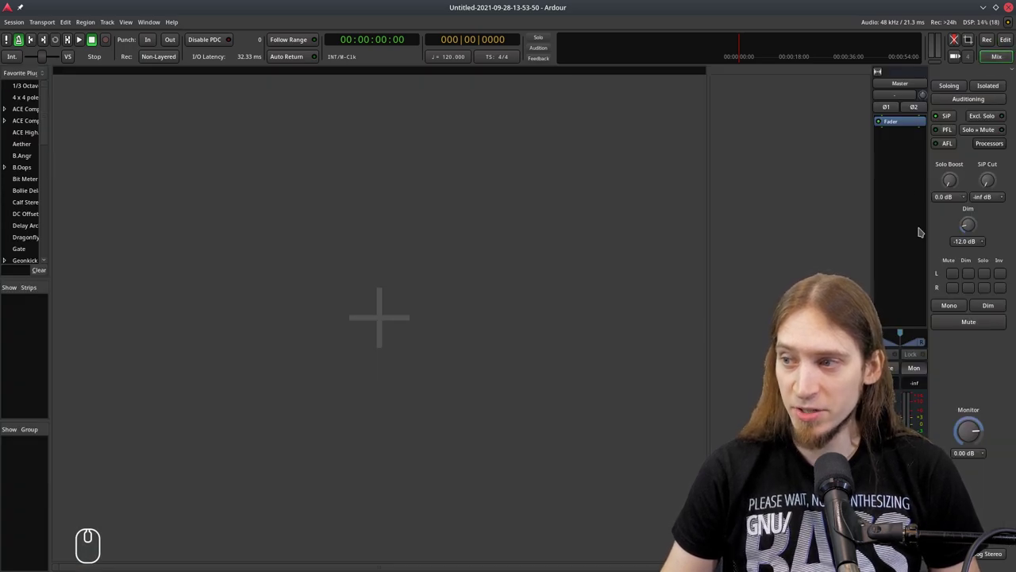
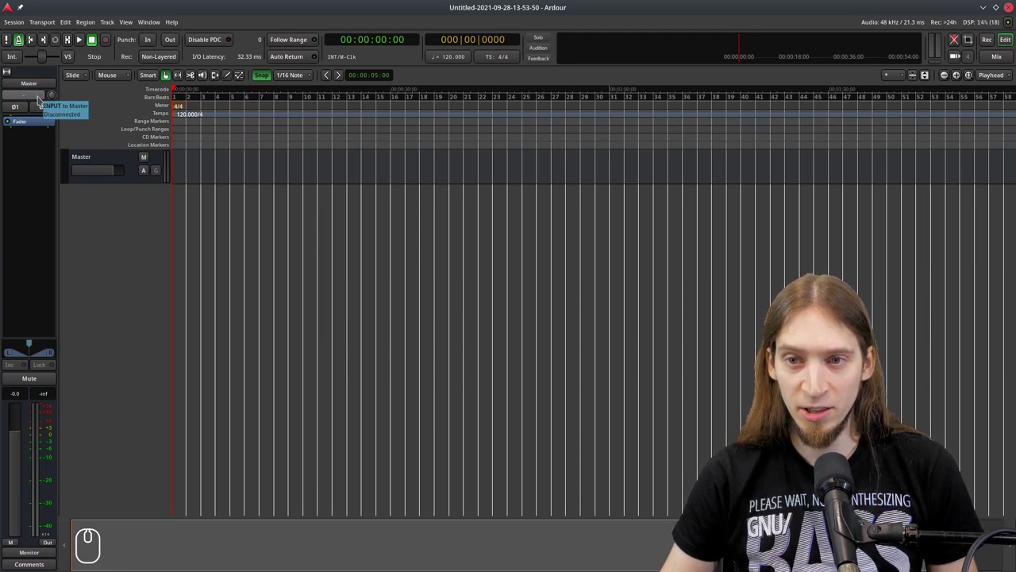
Review the Master bus input choices and disconnect its outputs.
click(39, 97)
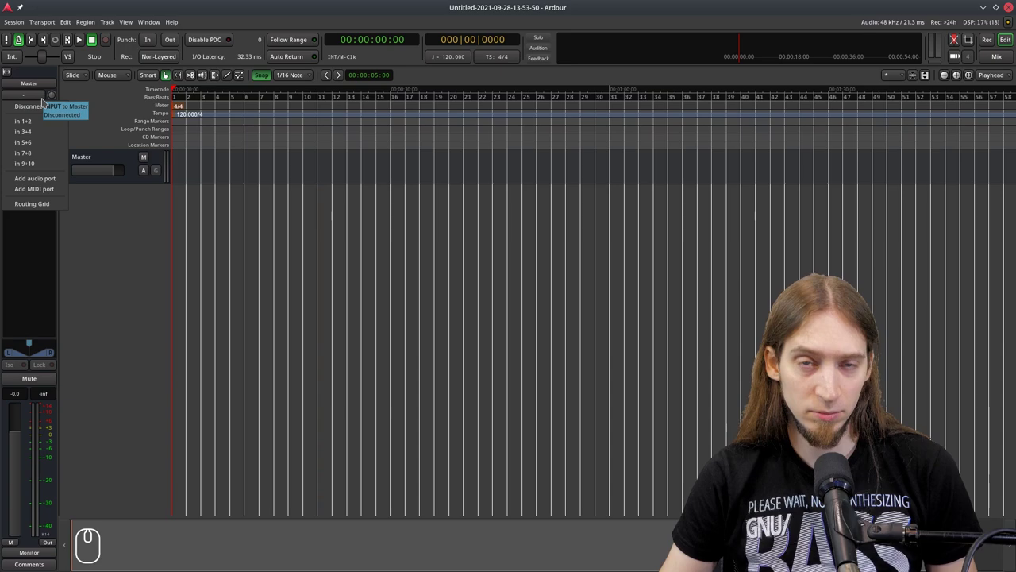
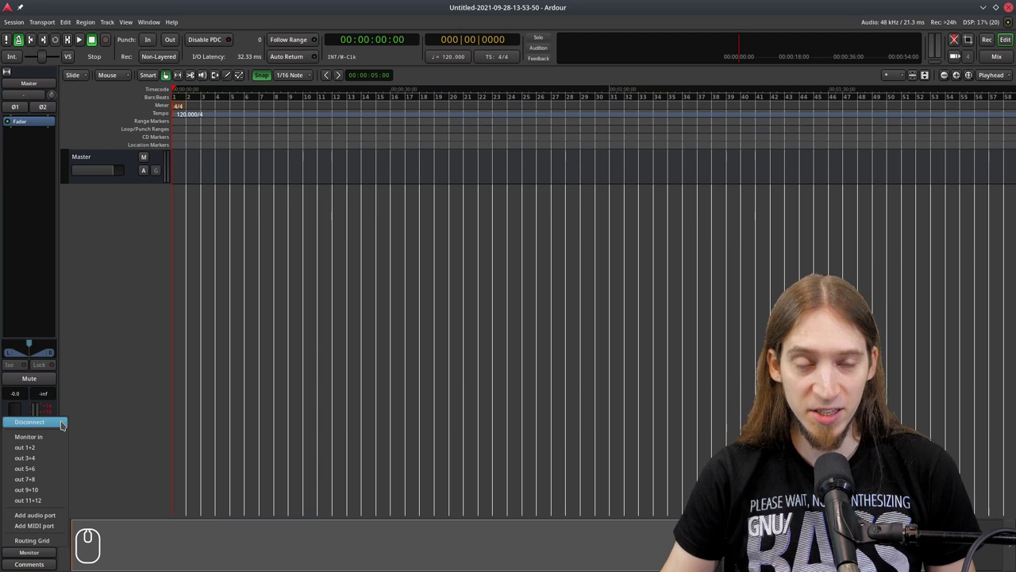
click(62, 422)
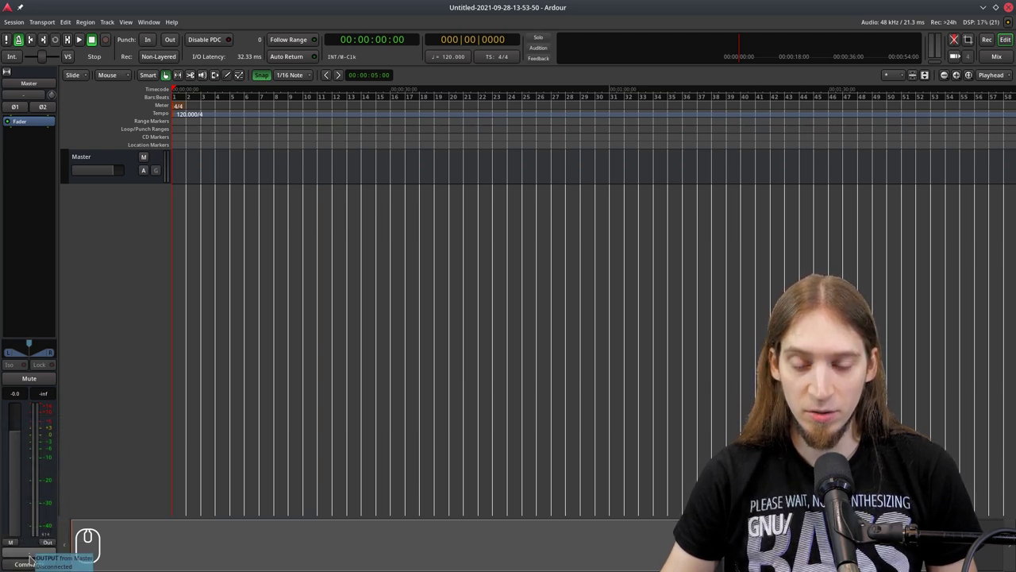
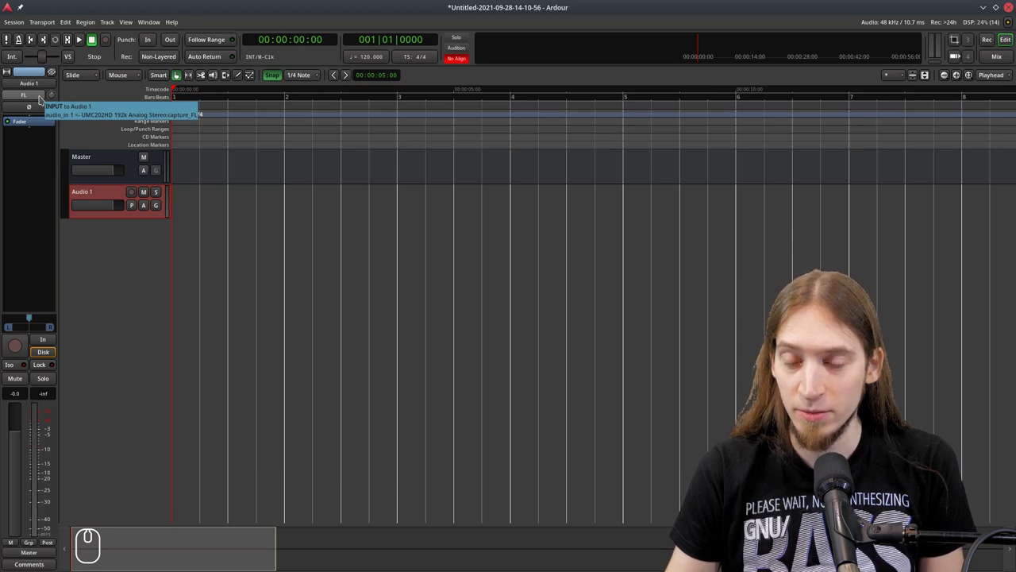
Check the Audio 1 track's input choices and leave them unchanged.
click(41, 97)
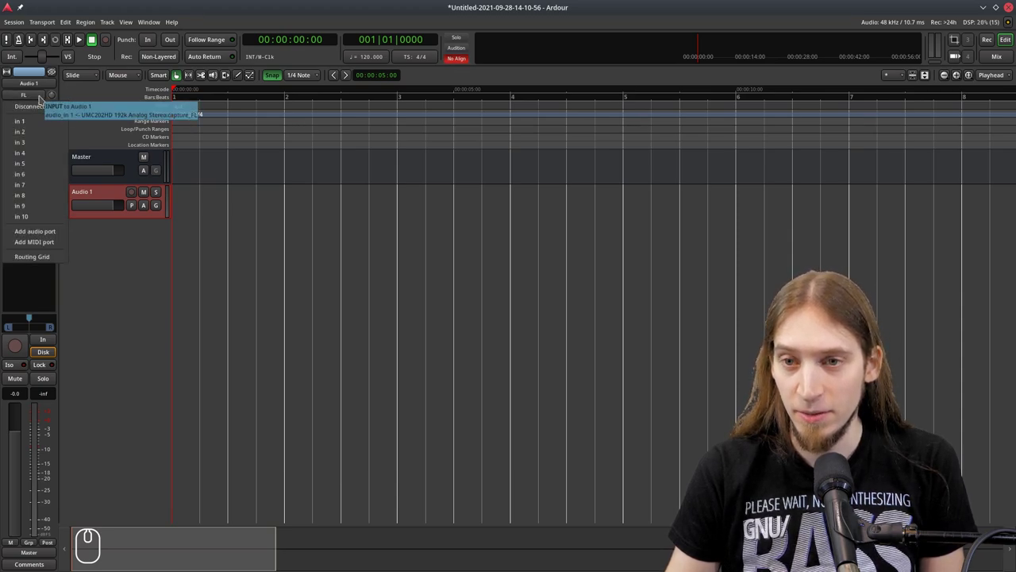
click(41, 97)
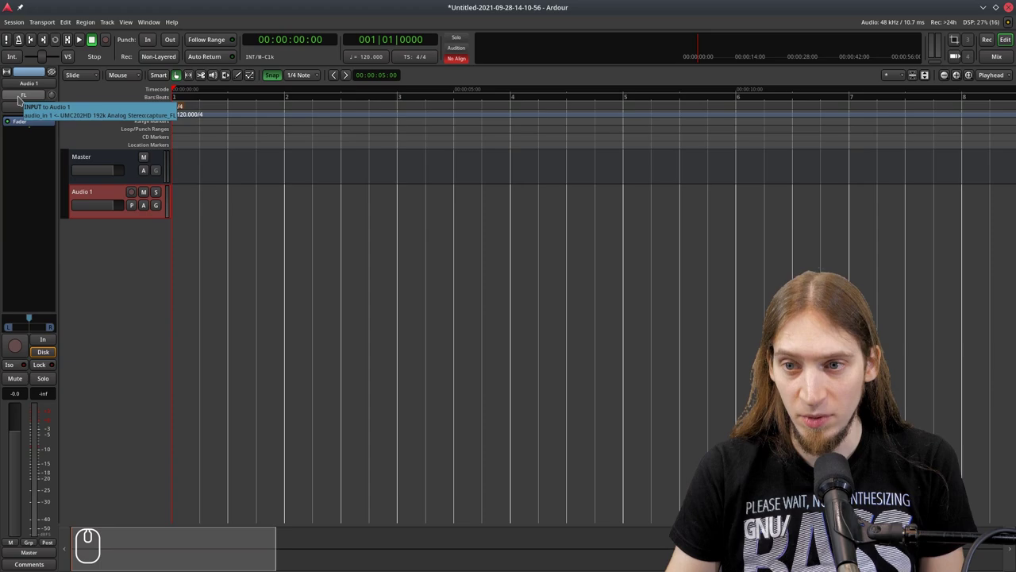
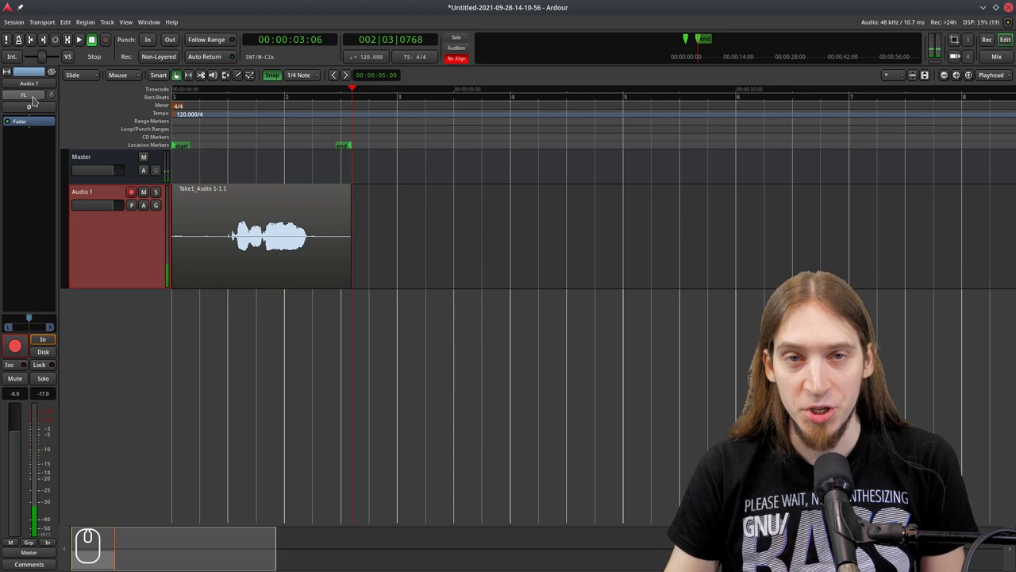
Dismiss Audio 1's input menu and show the Master bus in the editor mixer strip.
click(41, 97)
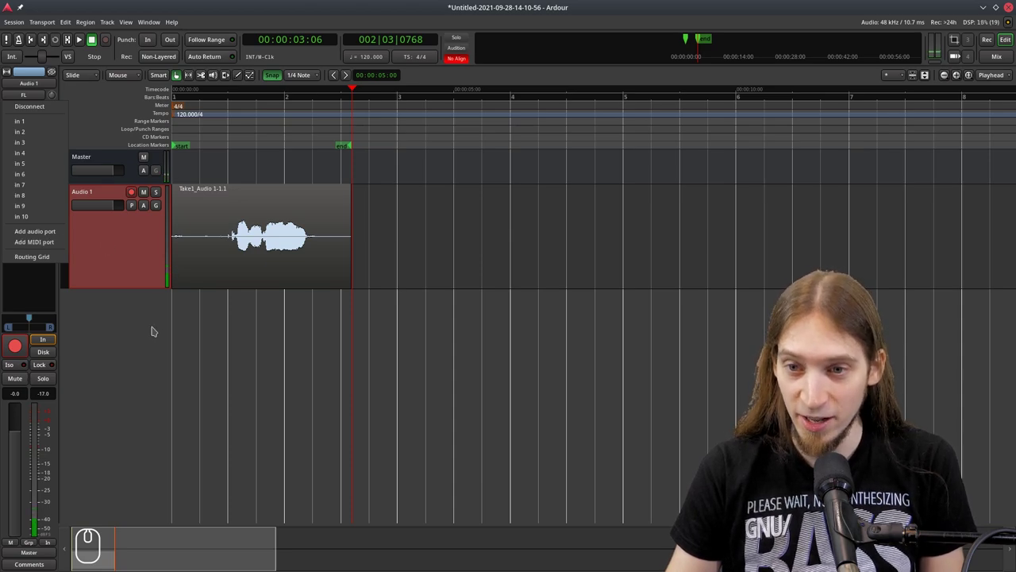
click(153, 327)
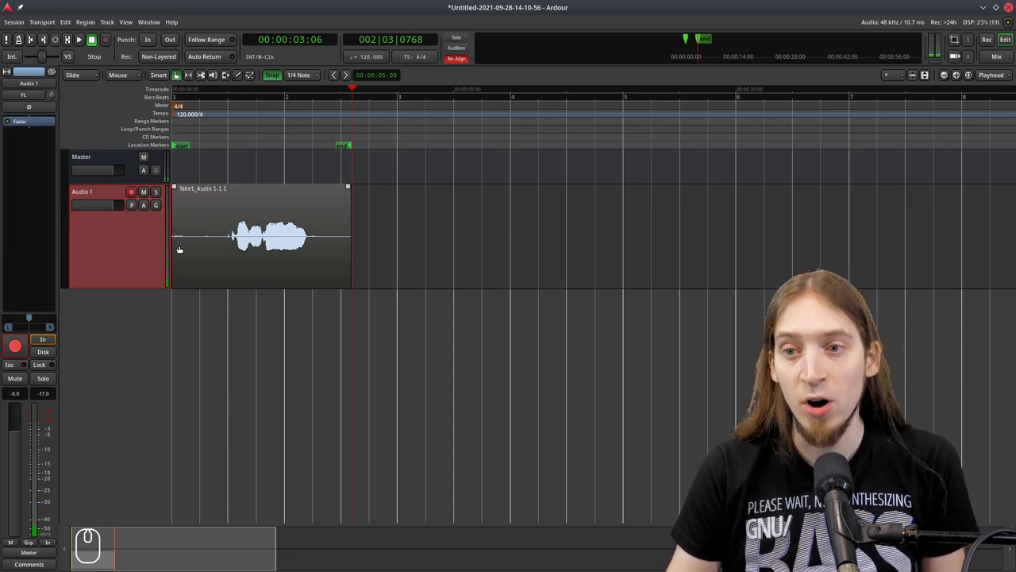
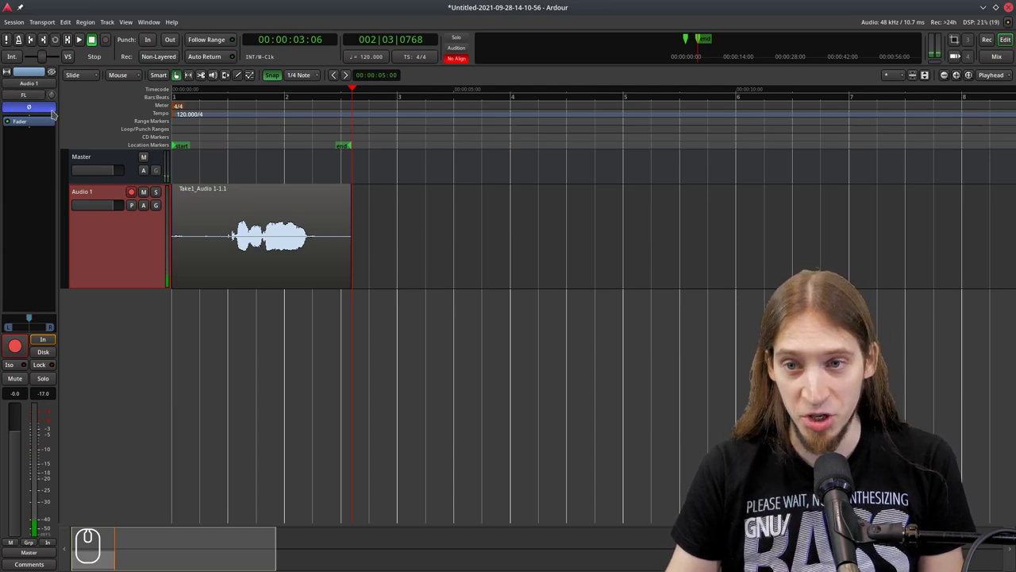
click(54, 108)
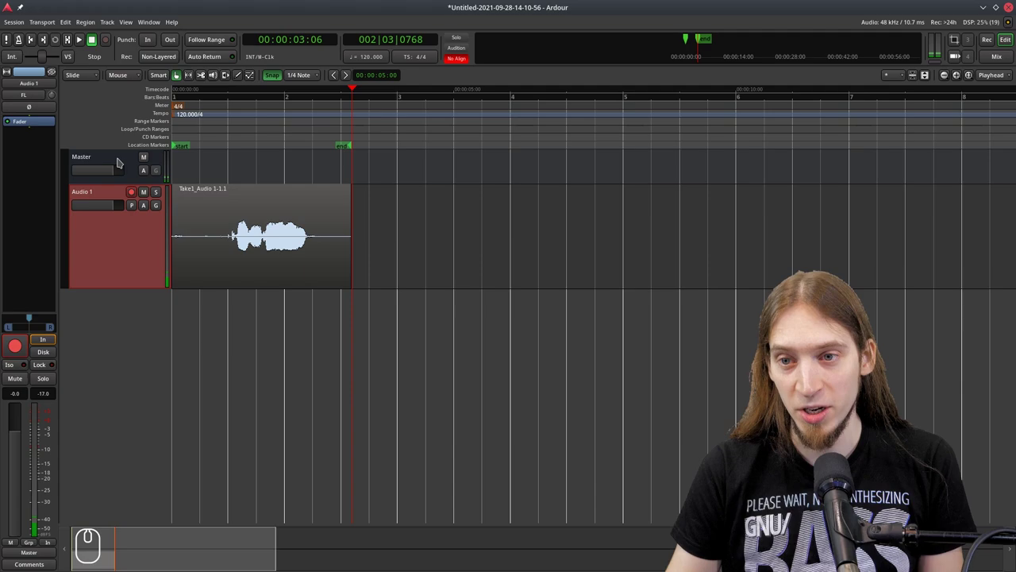
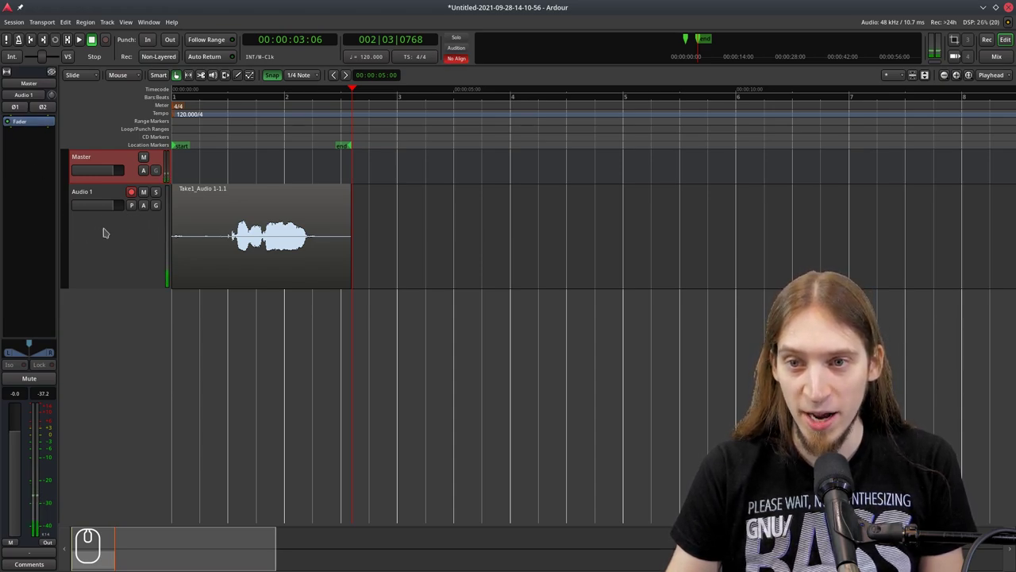
click(106, 228)
Switch the editor mixer strip back to the Audio 1 track.
middle_click(105, 229)
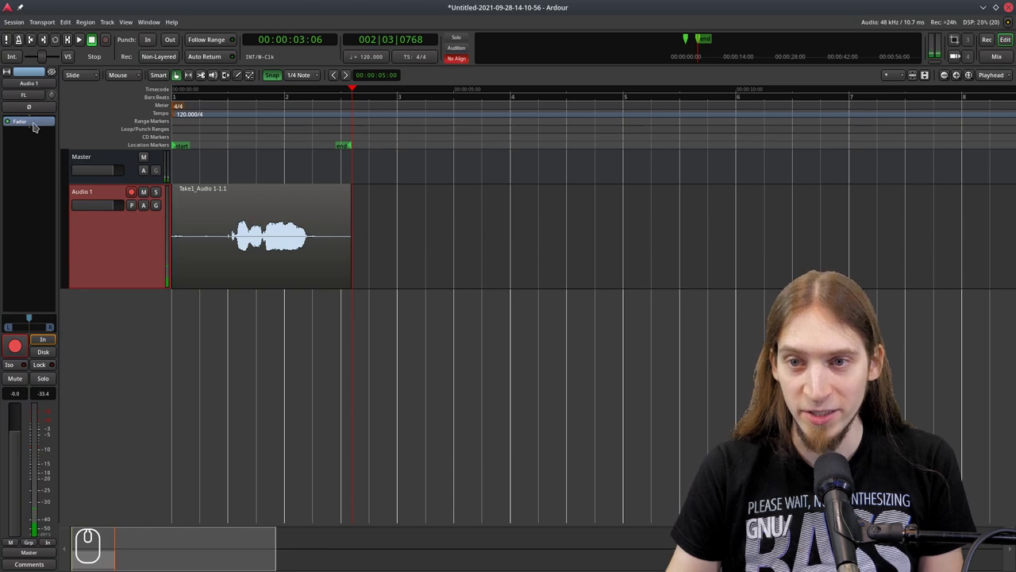
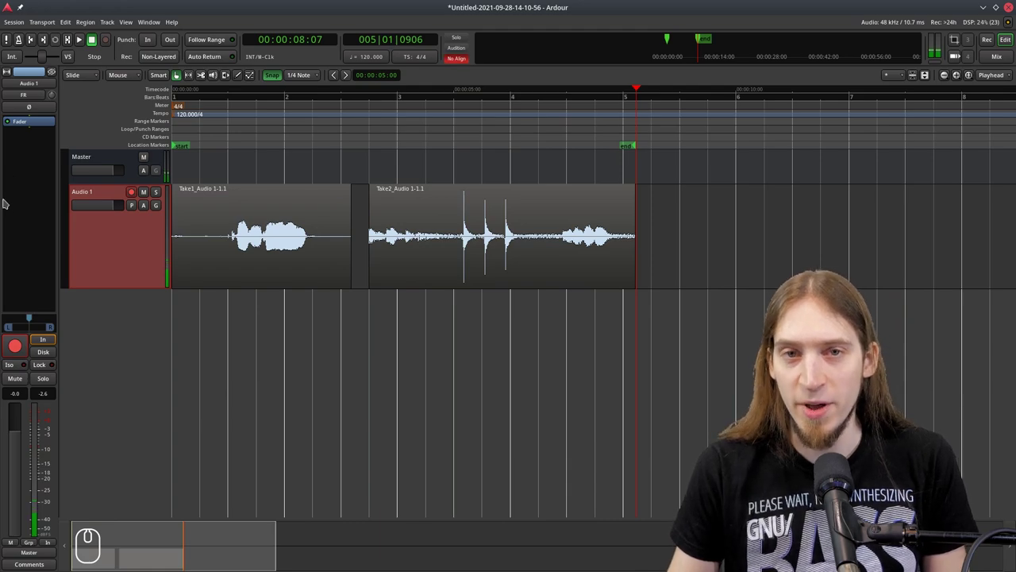
Bring up the Audio 1 track's input connection grid.
click(38, 97)
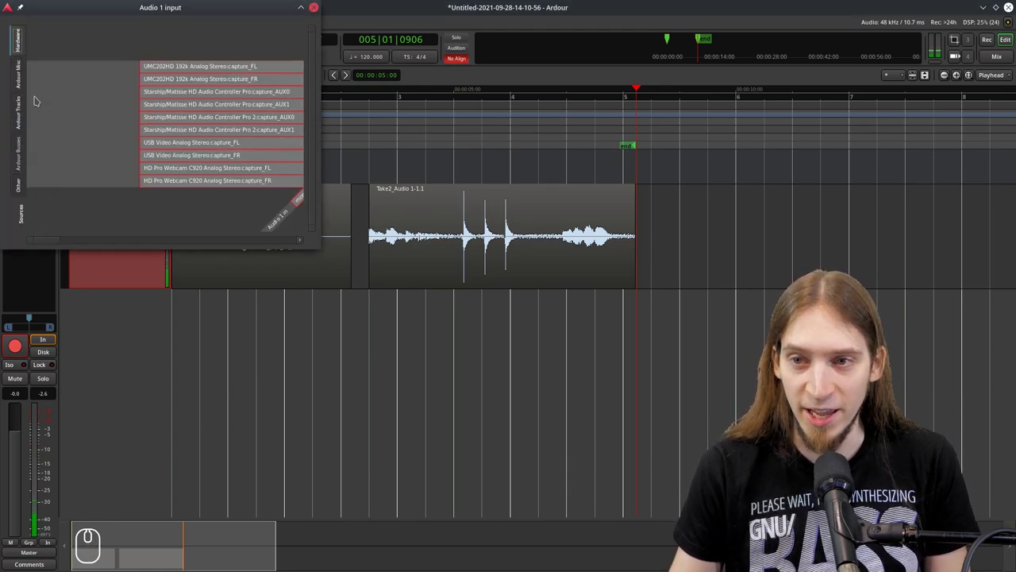
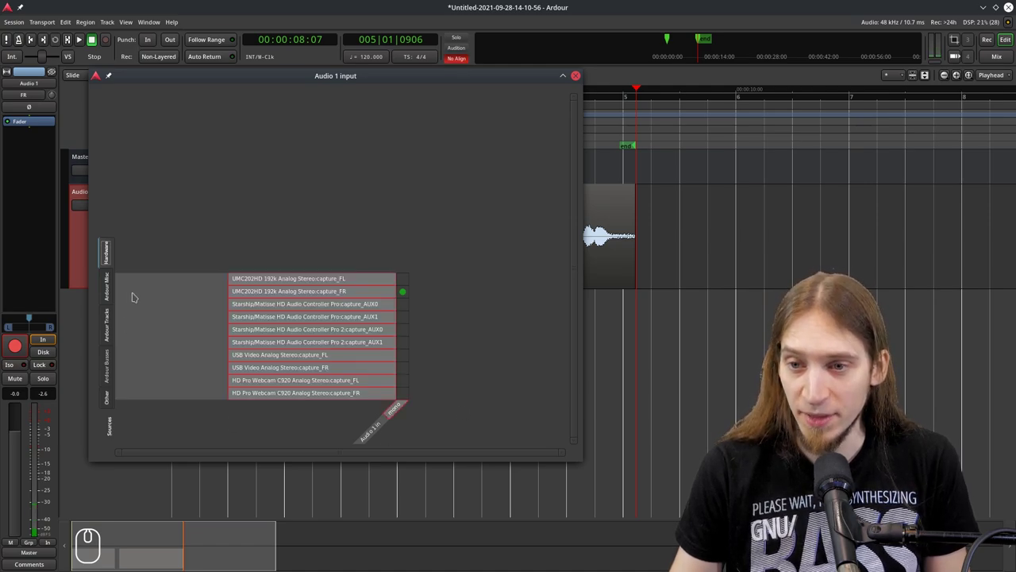
Try the UMC202HD capture_FL and capture_FR inputs on Audio 1, leaving both disconnected.
click(136, 252)
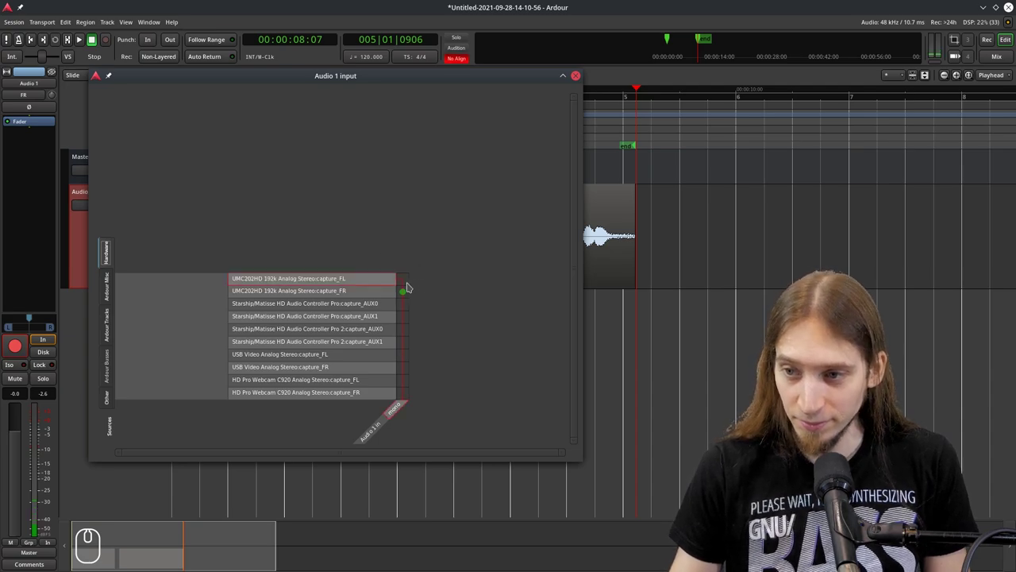
click(406, 294)
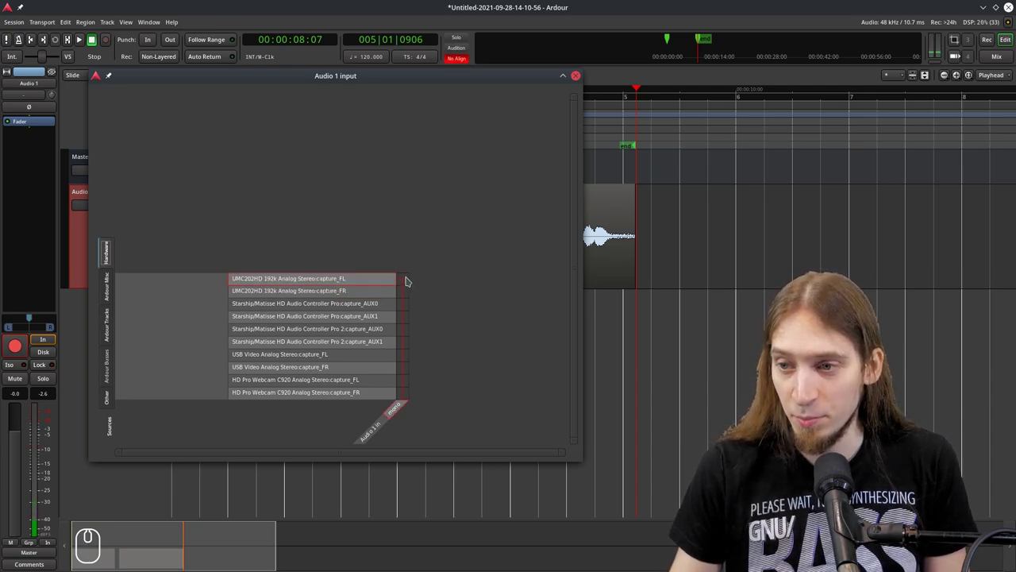
click(406, 279)
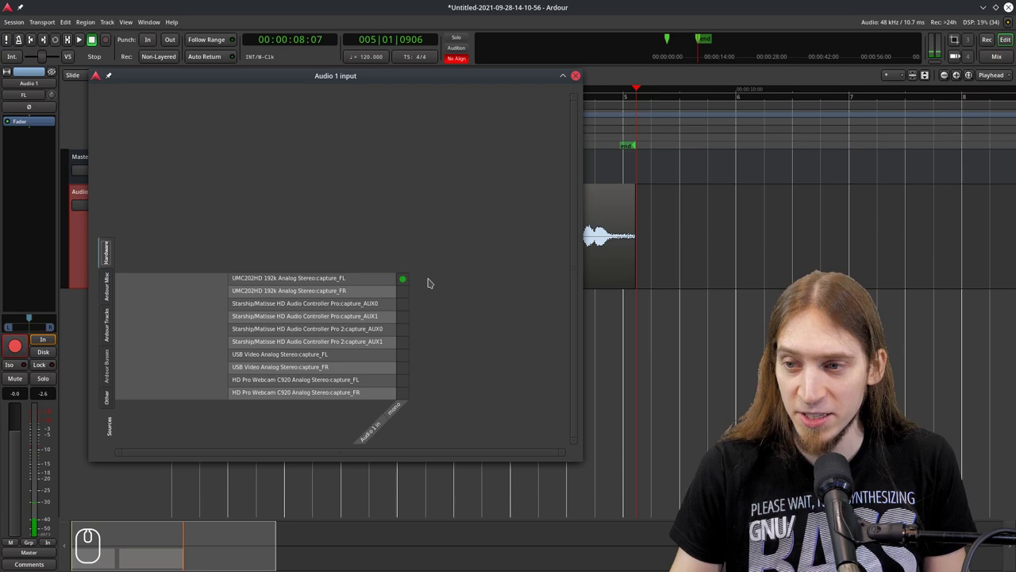
click(406, 283)
click(408, 292)
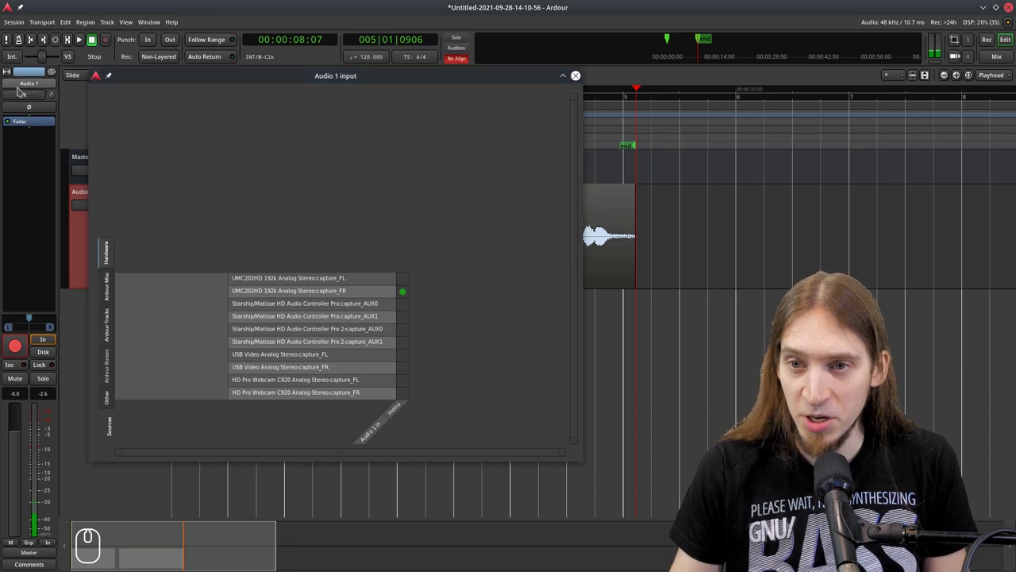
click(404, 291)
click(405, 281)
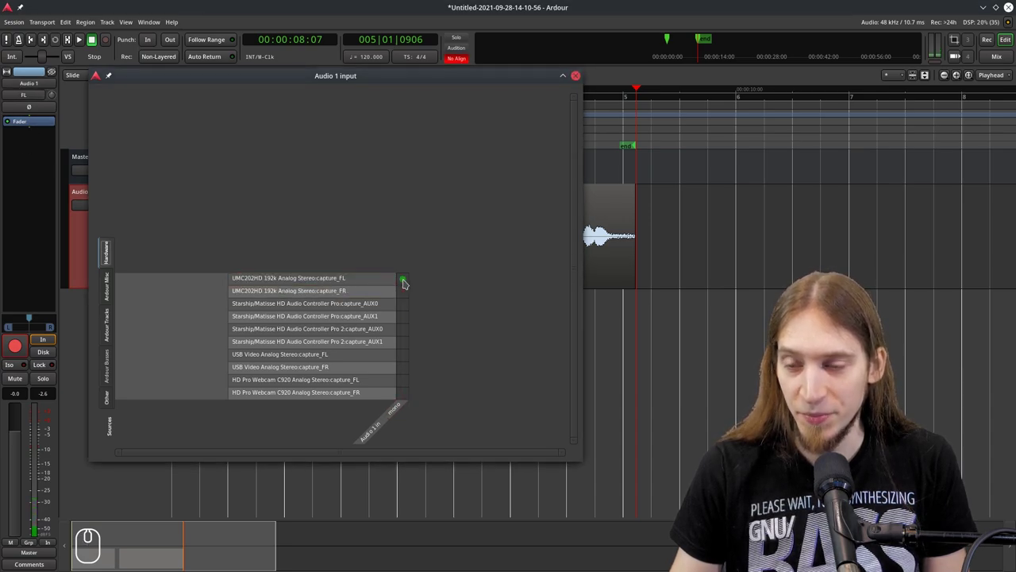
click(410, 282)
Try the controllers' AUX0 and AUX1 ports, then route Audio 1's input to USB Video capture_FL.
click(403, 304)
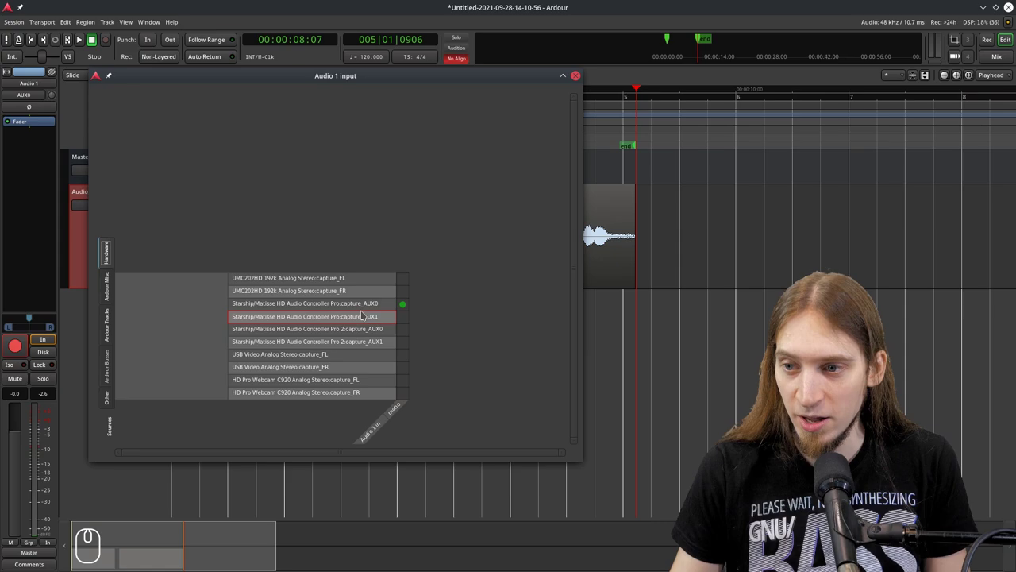
click(405, 306)
click(404, 316)
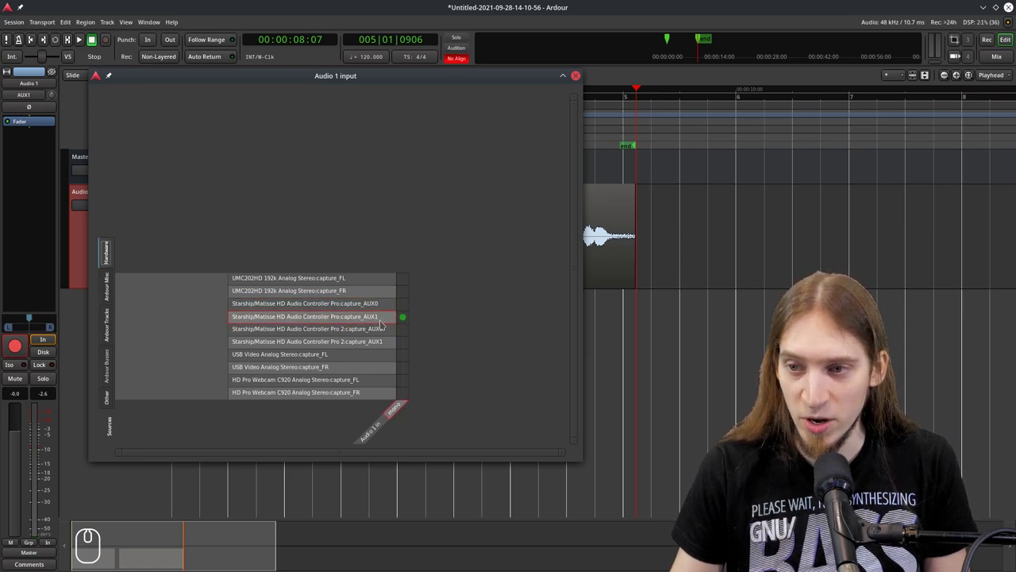
click(405, 317)
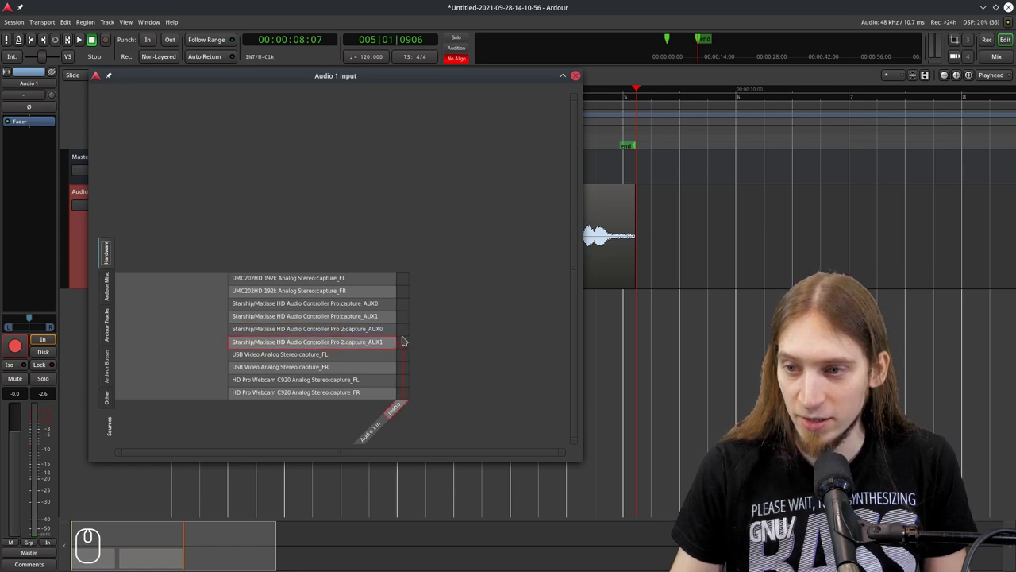
click(404, 332)
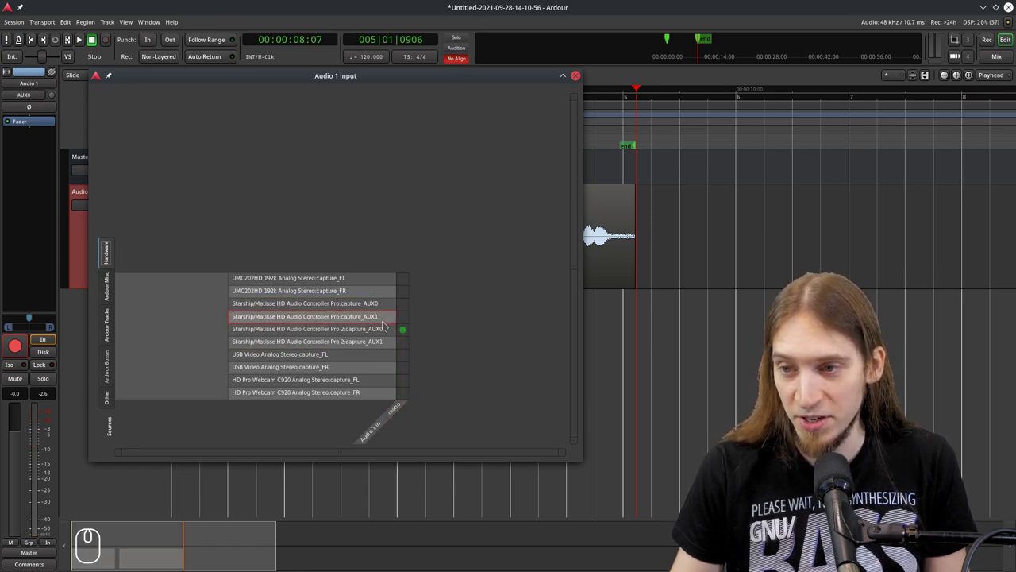
click(406, 332)
click(404, 360)
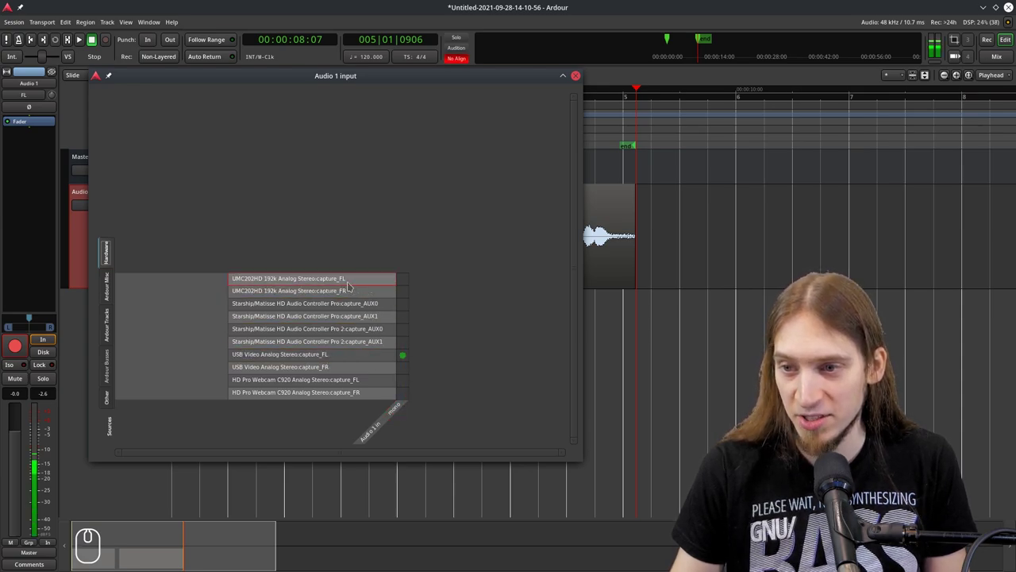
click(406, 359)
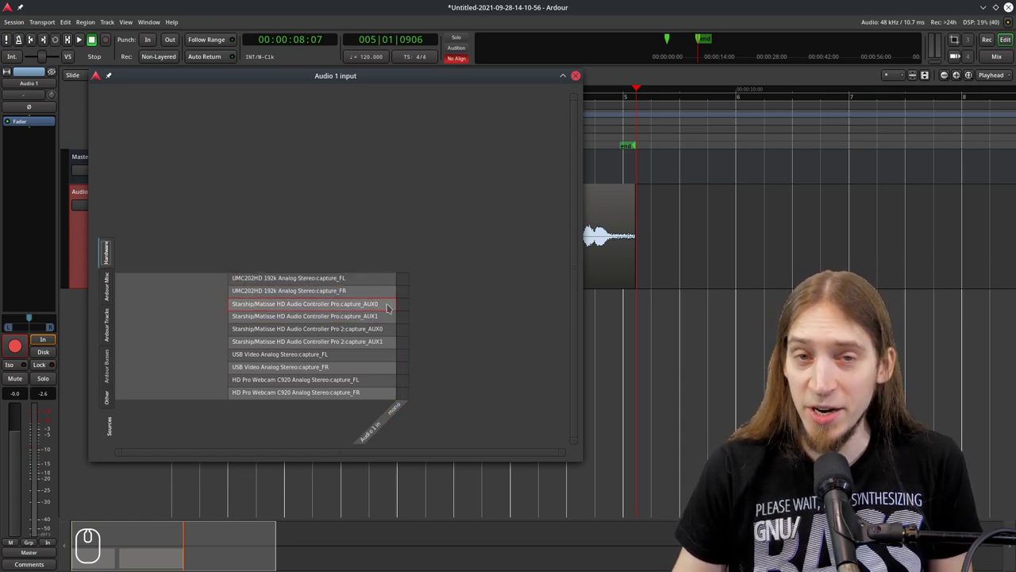
click(409, 293)
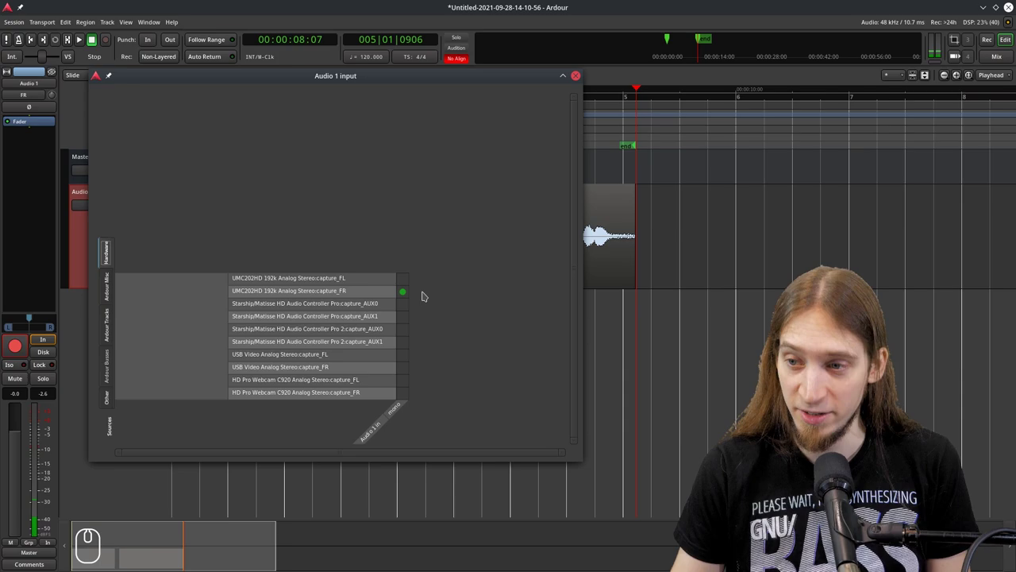
drag(407, 292, 402, 295)
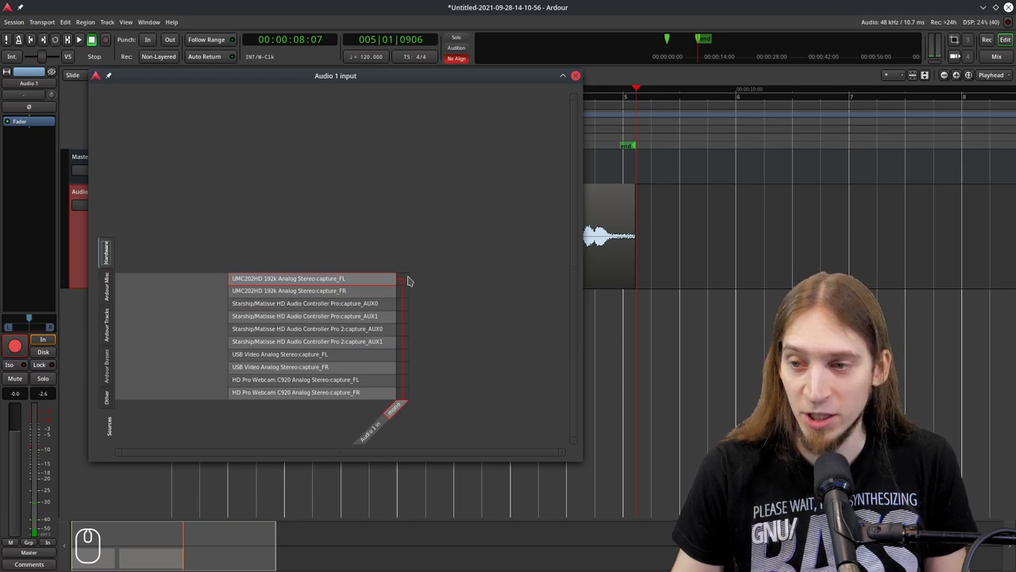
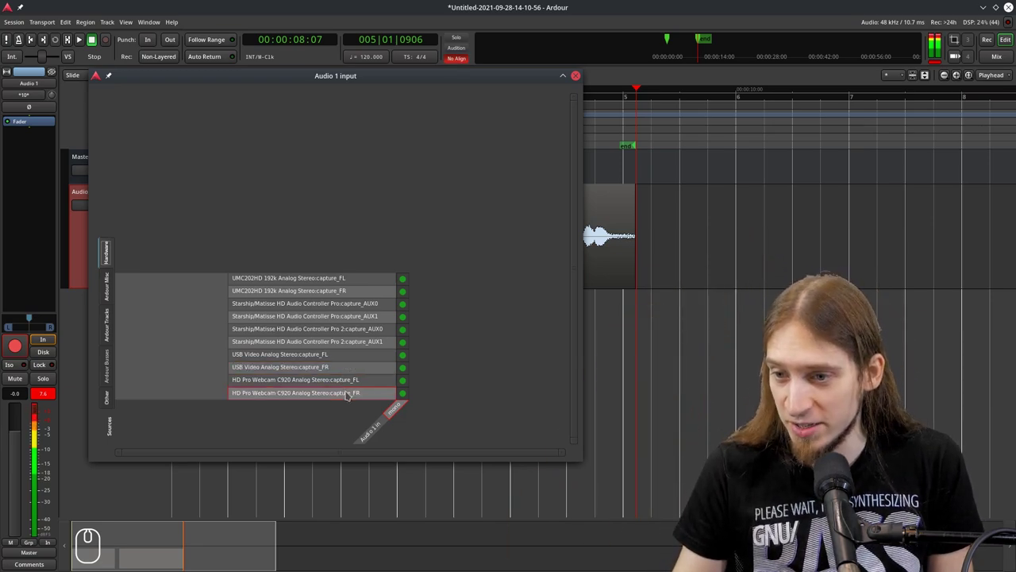
scroll(down, 3)
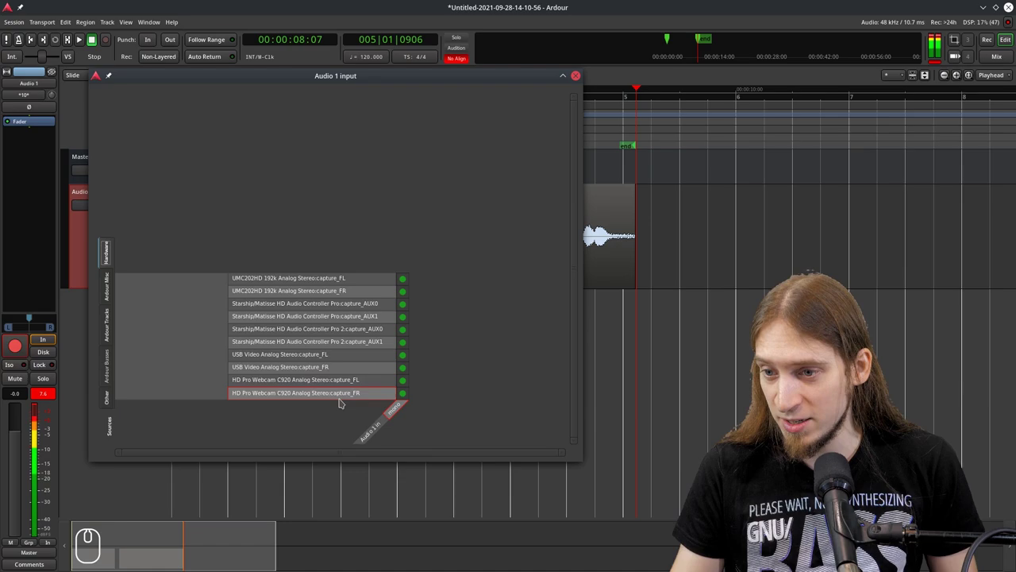
scroll(down, 3)
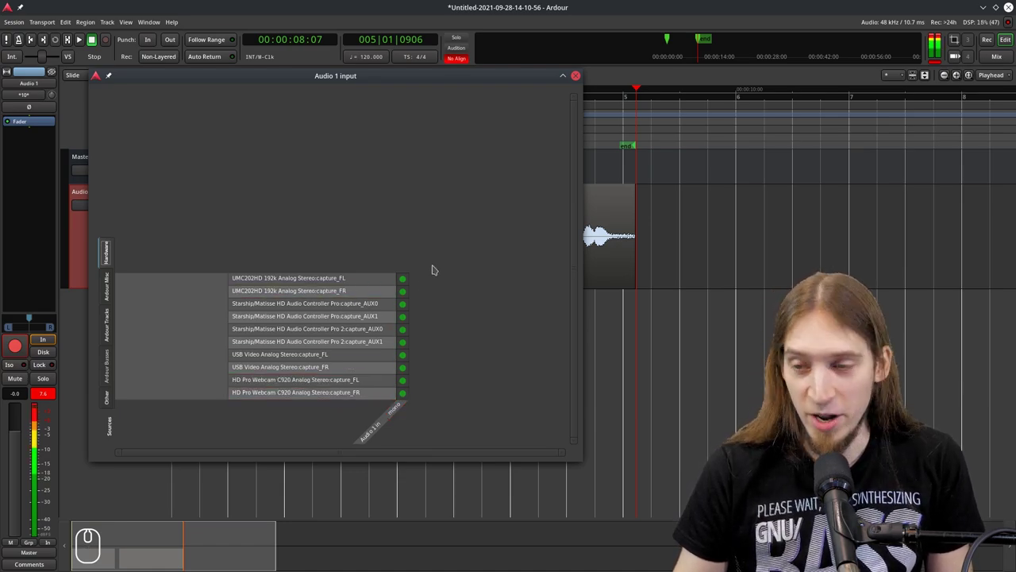
drag(407, 279, 406, 396)
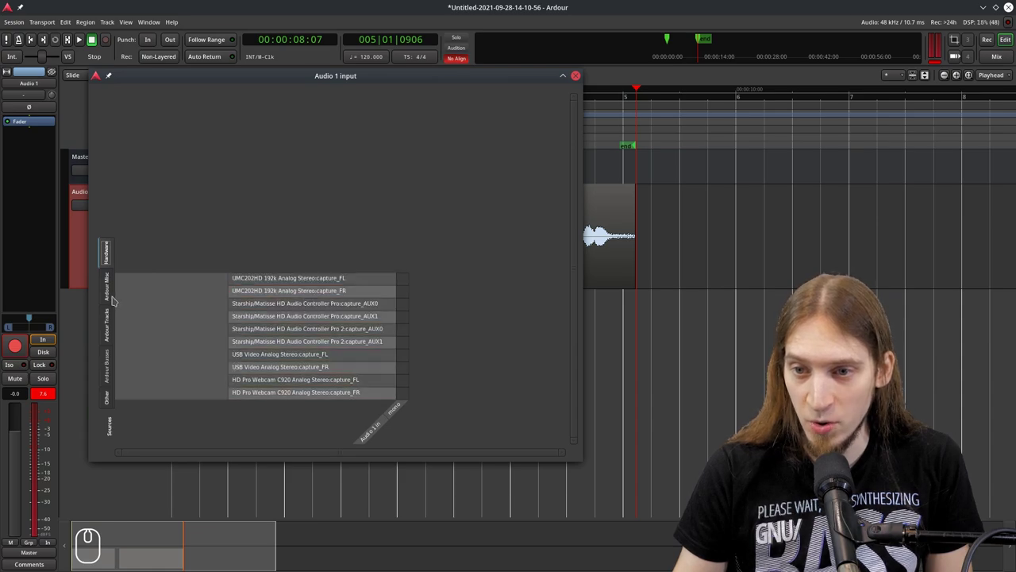
Show Ardour's miscellaneous internal ports as Audio 1 input sources.
click(116, 297)
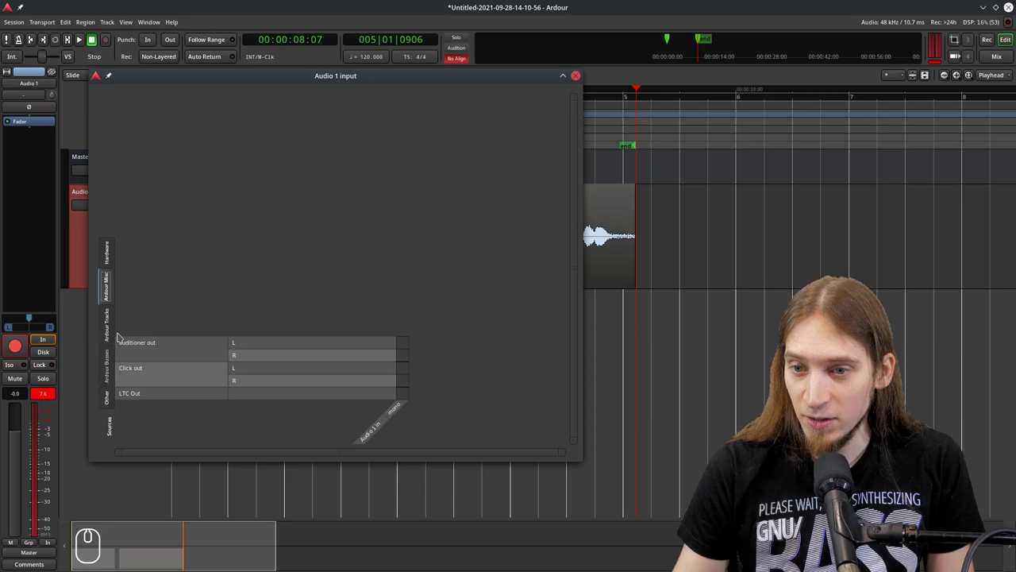
click(113, 333)
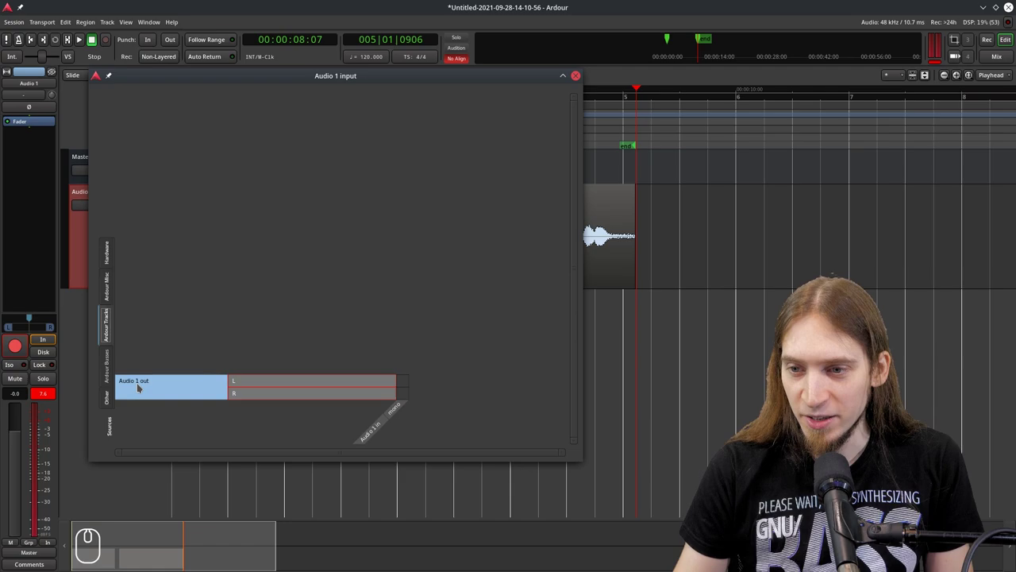
click(406, 394)
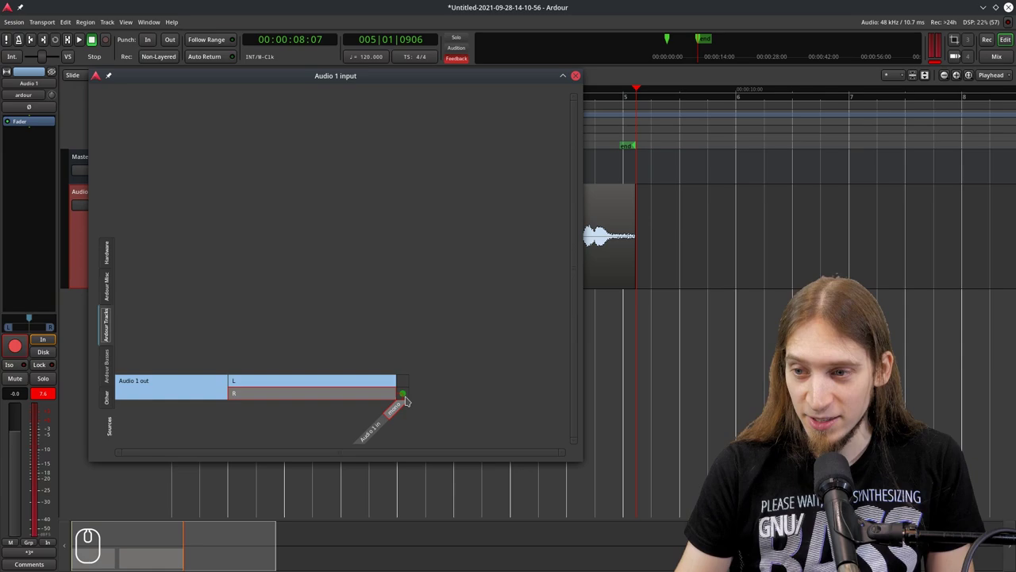
click(407, 397)
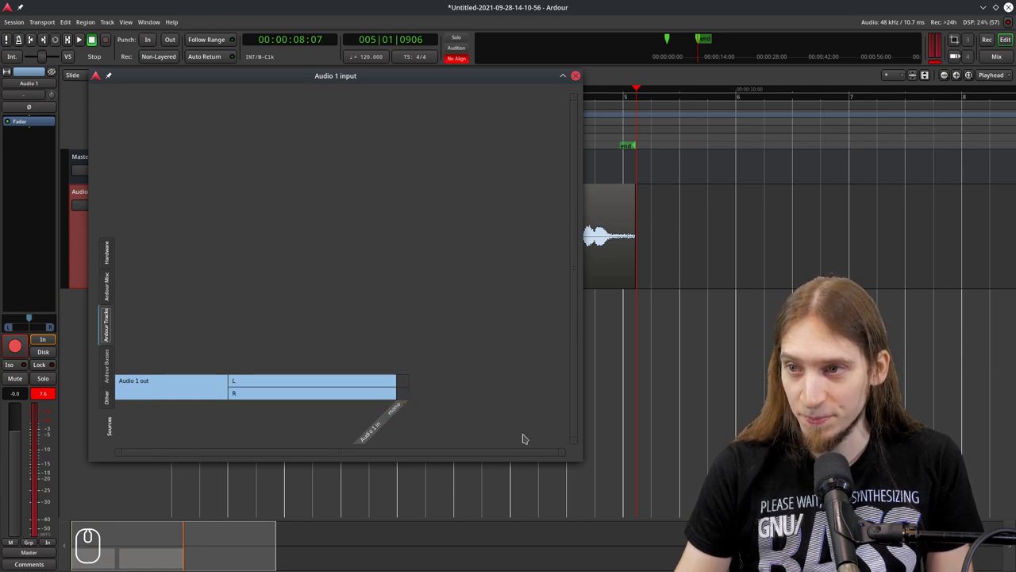
click(475, 138)
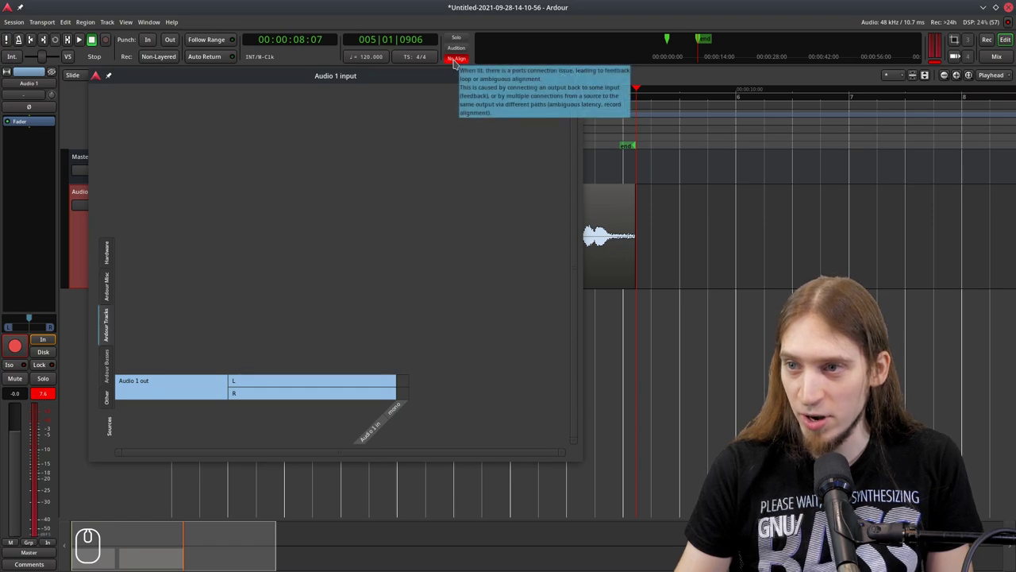
click(455, 59)
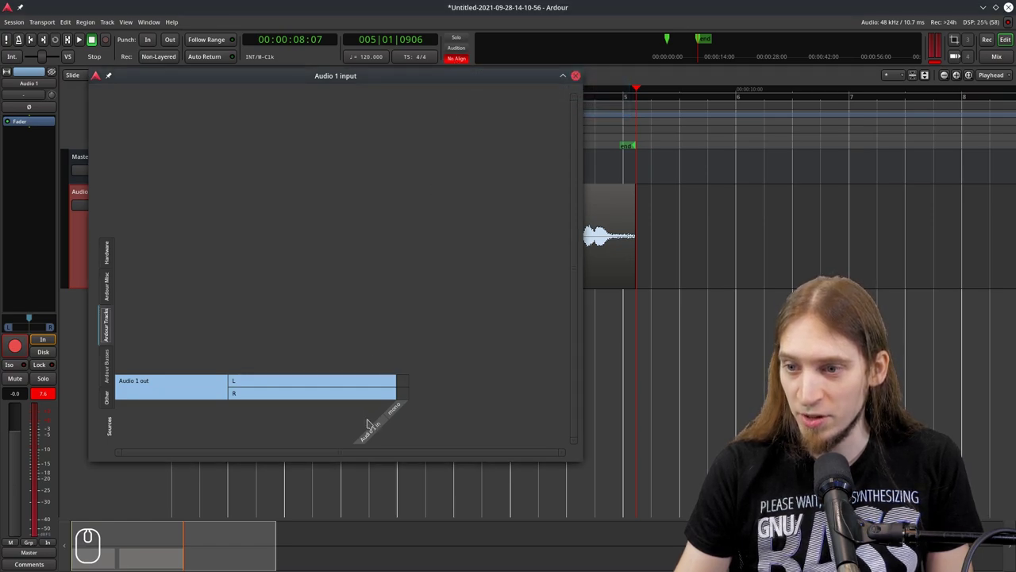
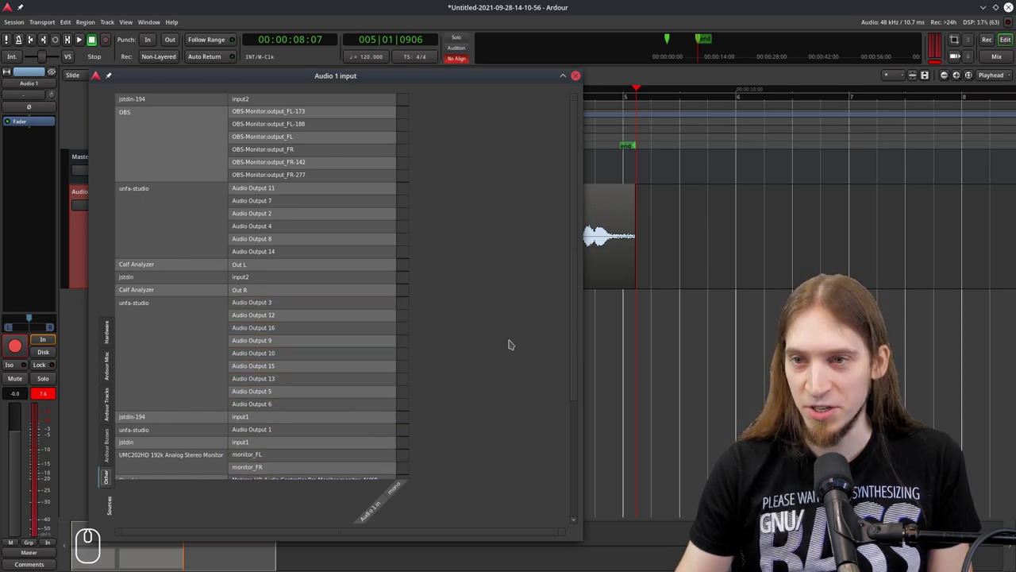
Scroll the Audio 1 input grid to browse the listed capture sources.
scroll(up, 3)
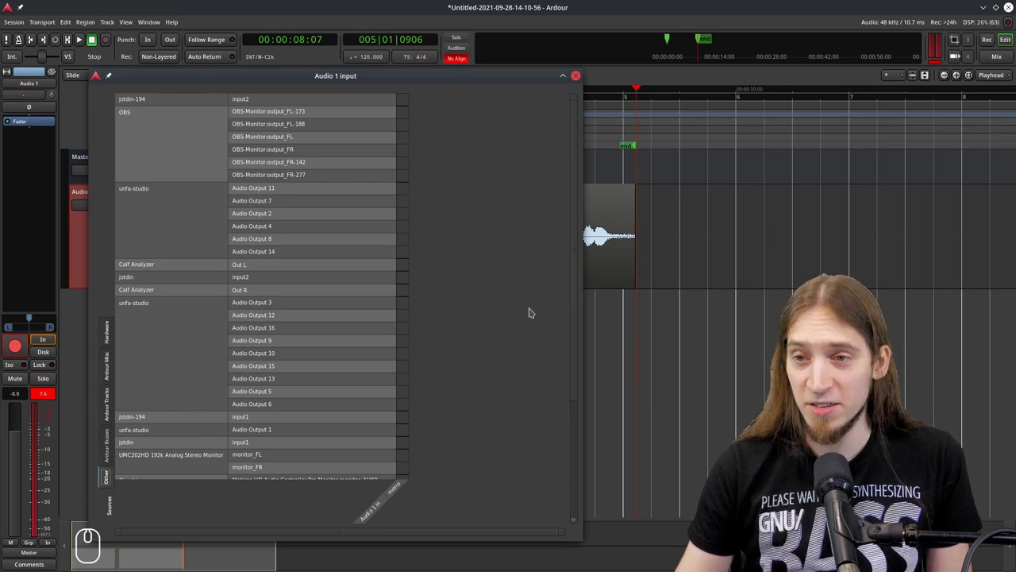
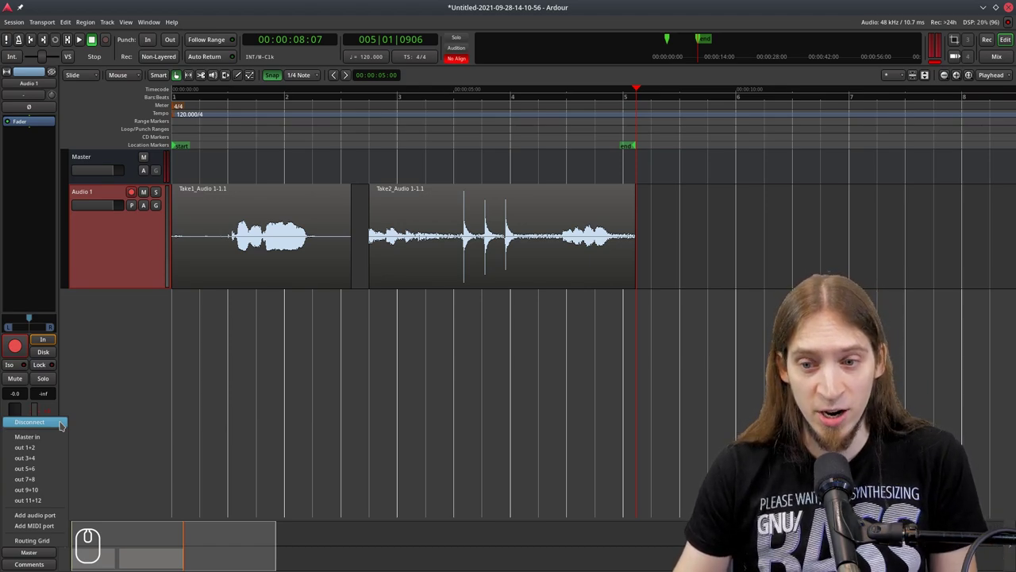
Stop playback and choose Routing Grid from the Audio 1 output button in the mixer strip.
click(61, 422)
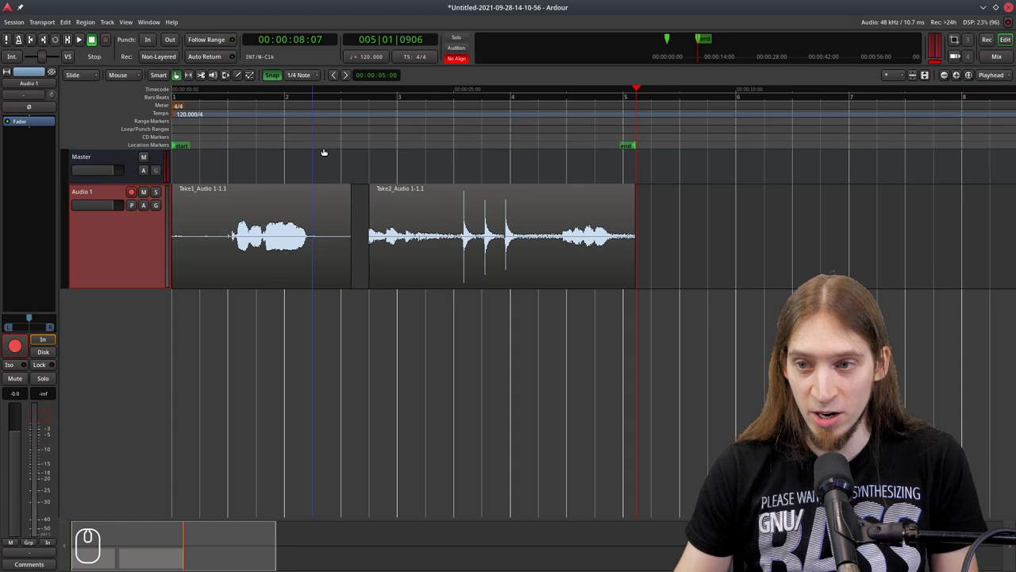
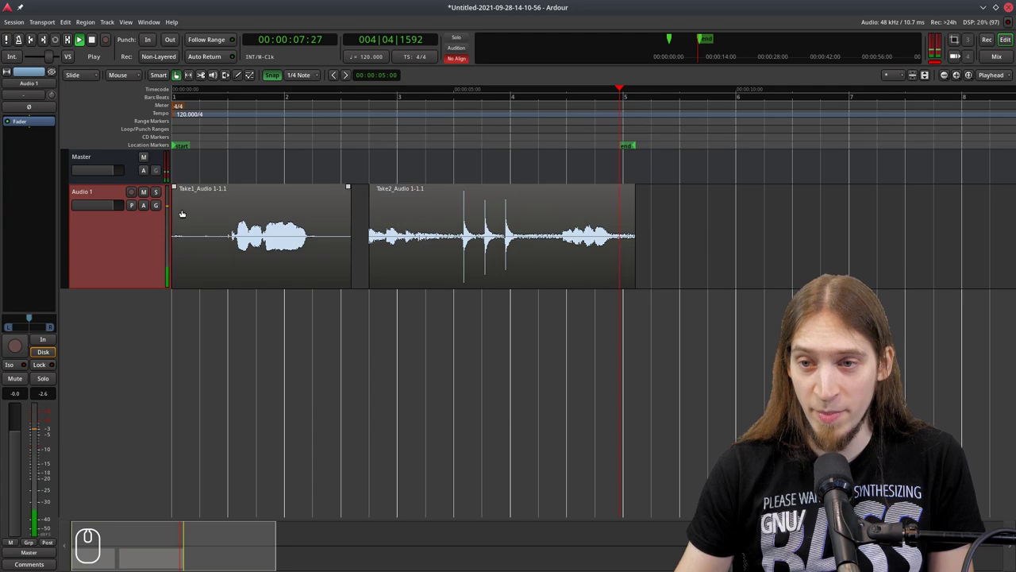
key(-)
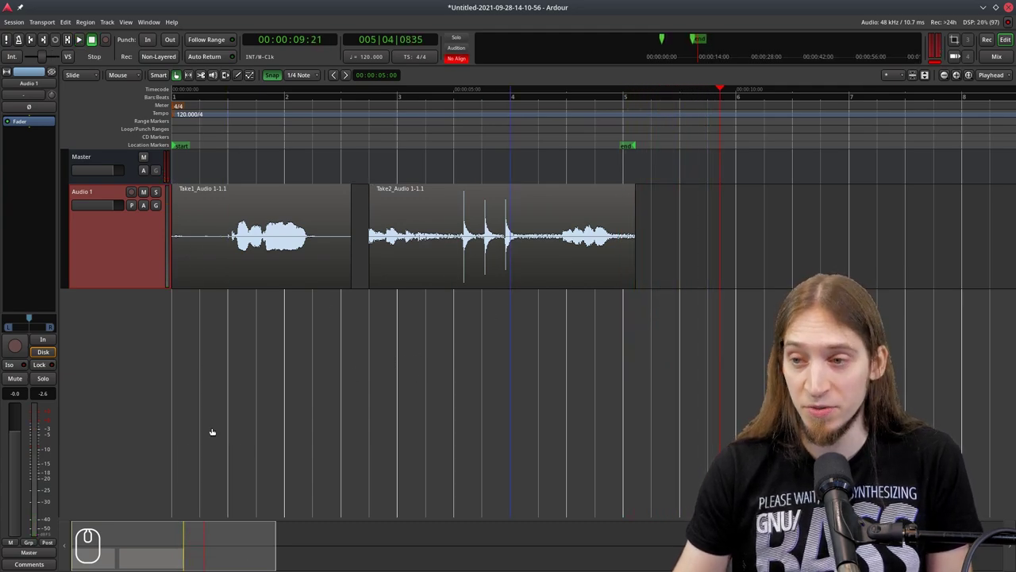
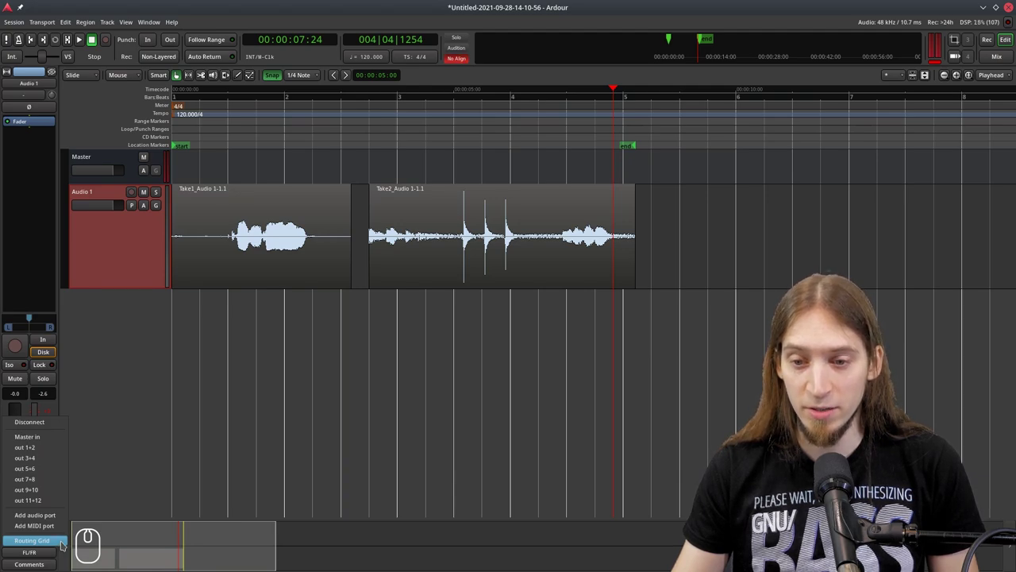
click(107, 476)
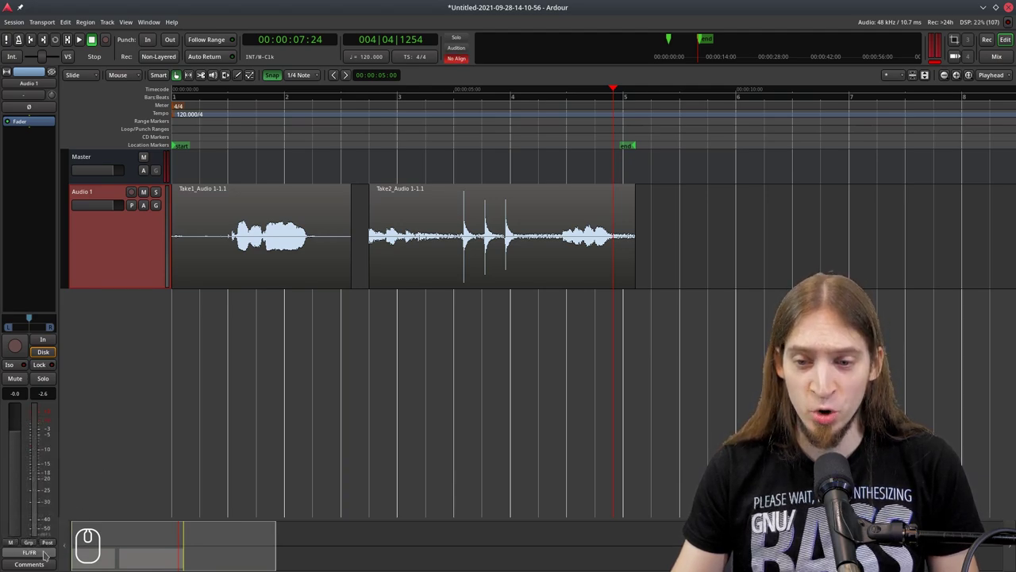
click(42, 552)
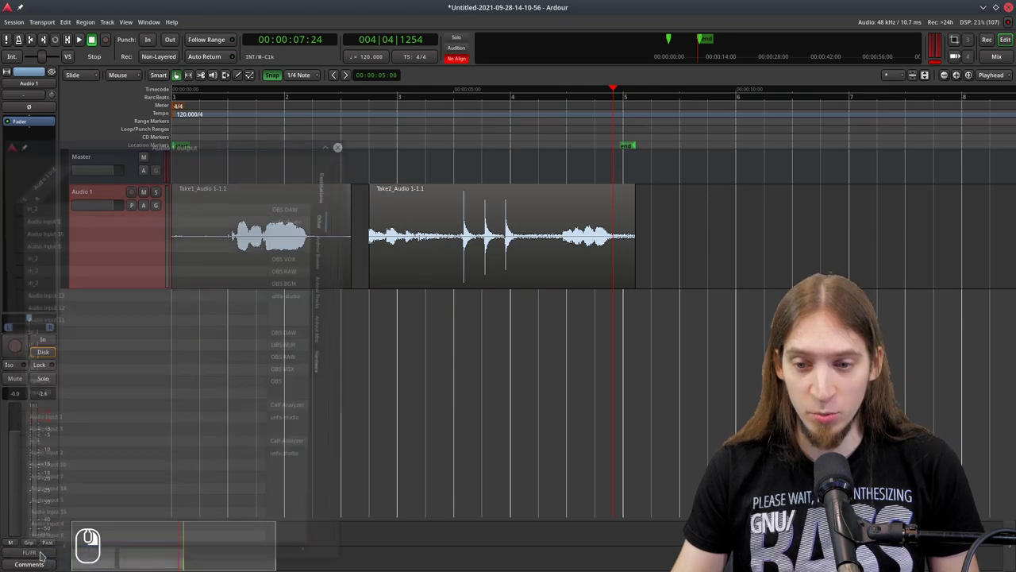
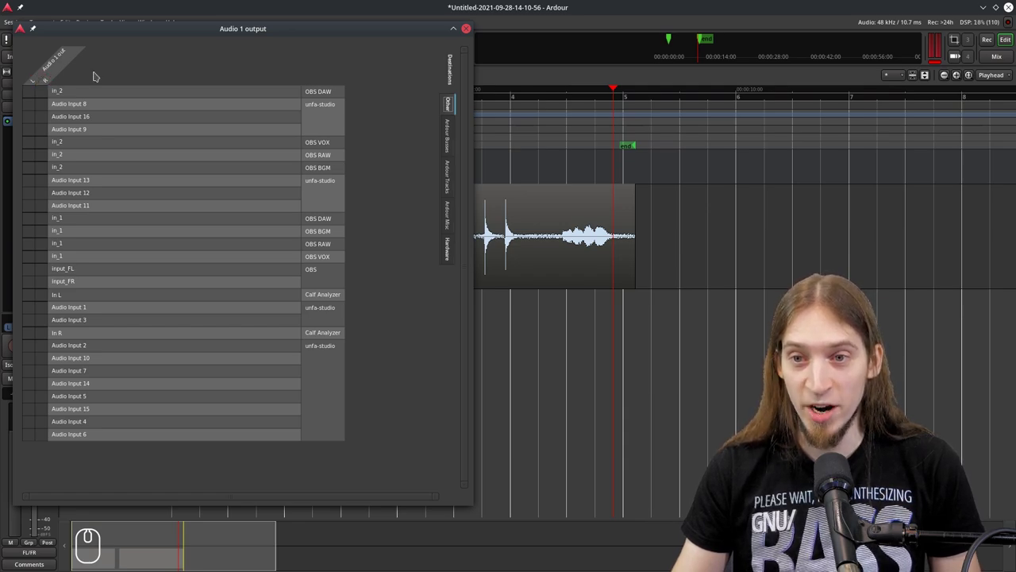
Bring up the Audio 1 input Routing Grid alongside the output grid.
click(114, 69)
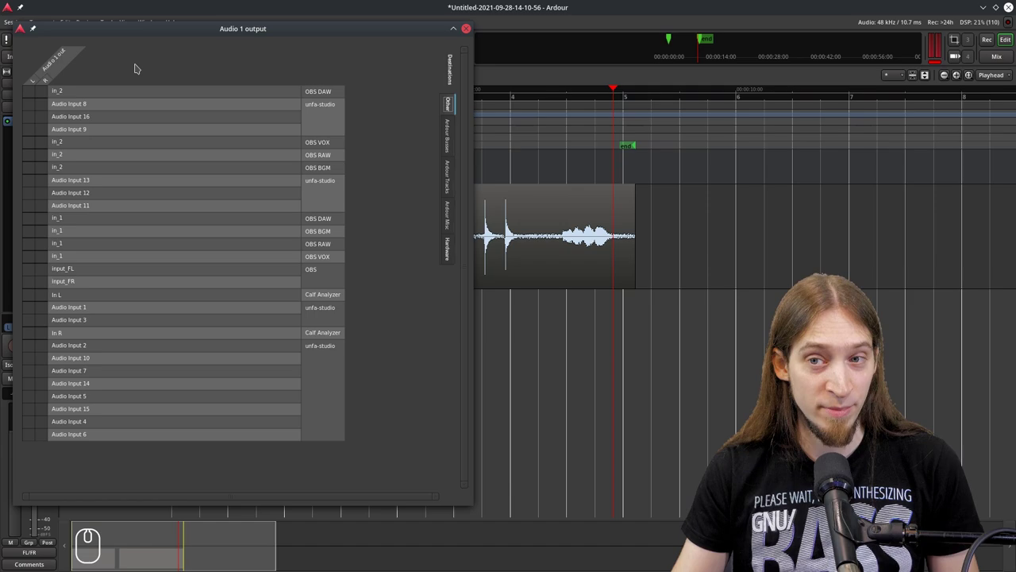
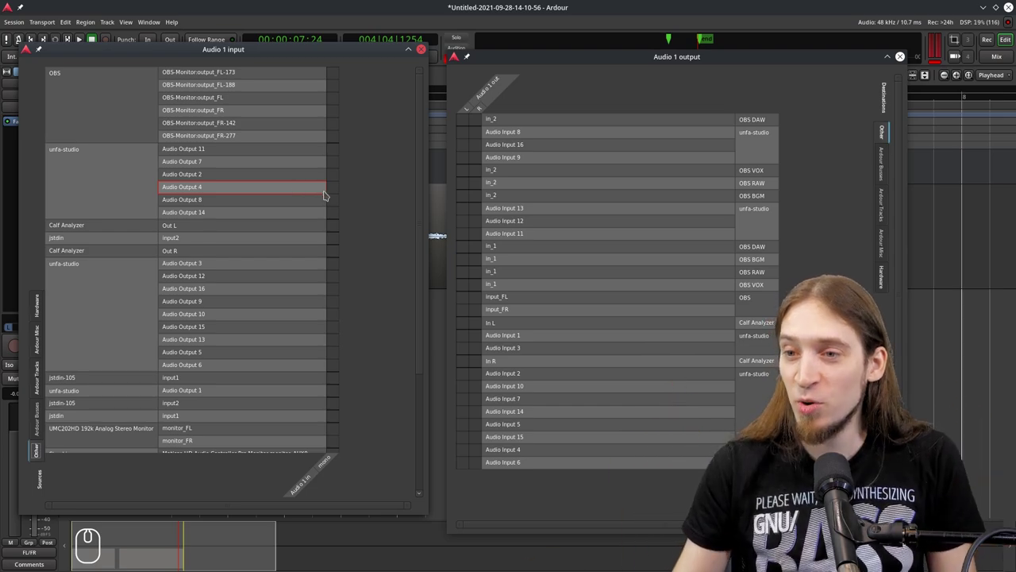
click(339, 190)
click(340, 190)
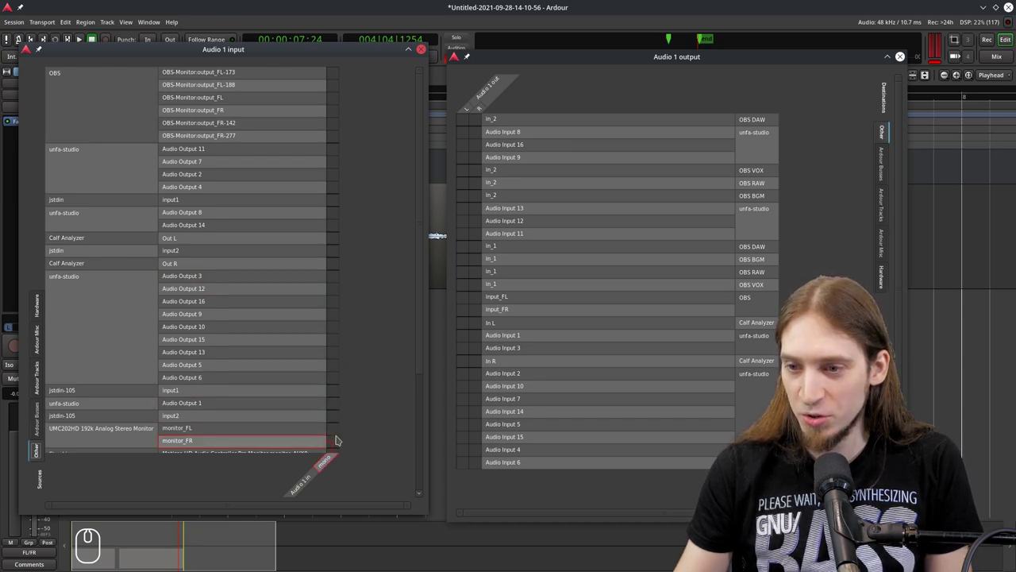
click(580, 60)
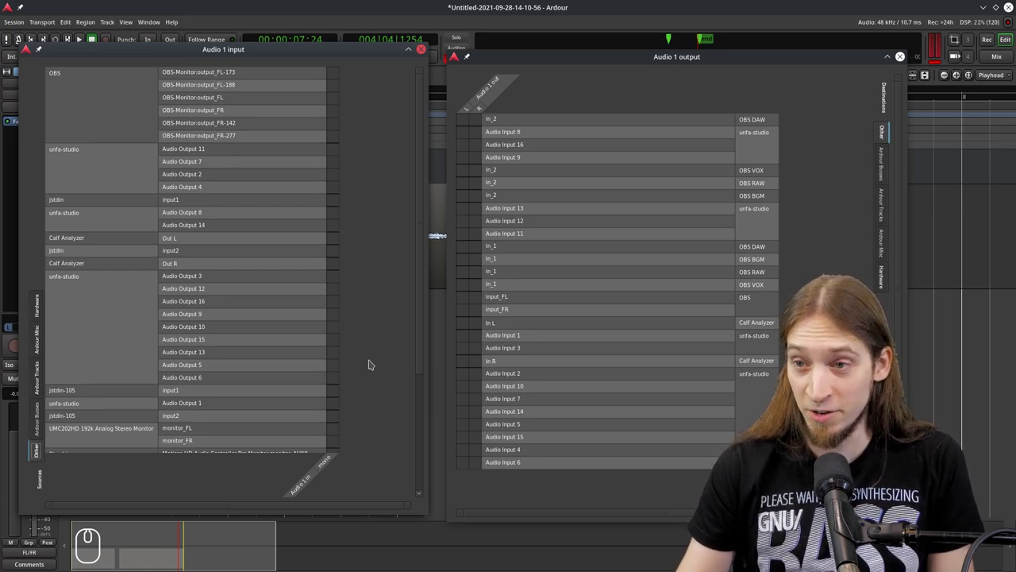
drag(421, 369, 430, 304)
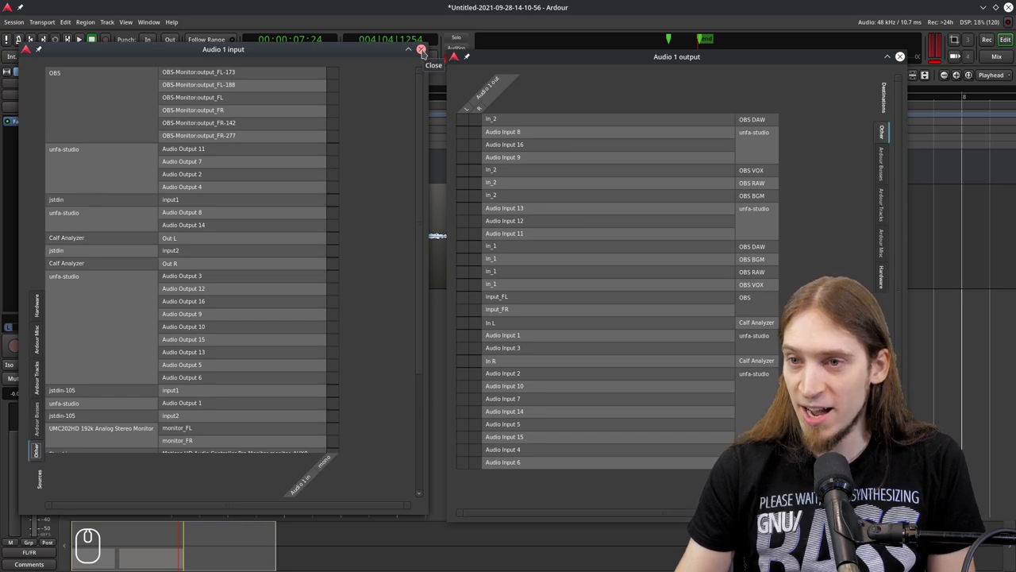
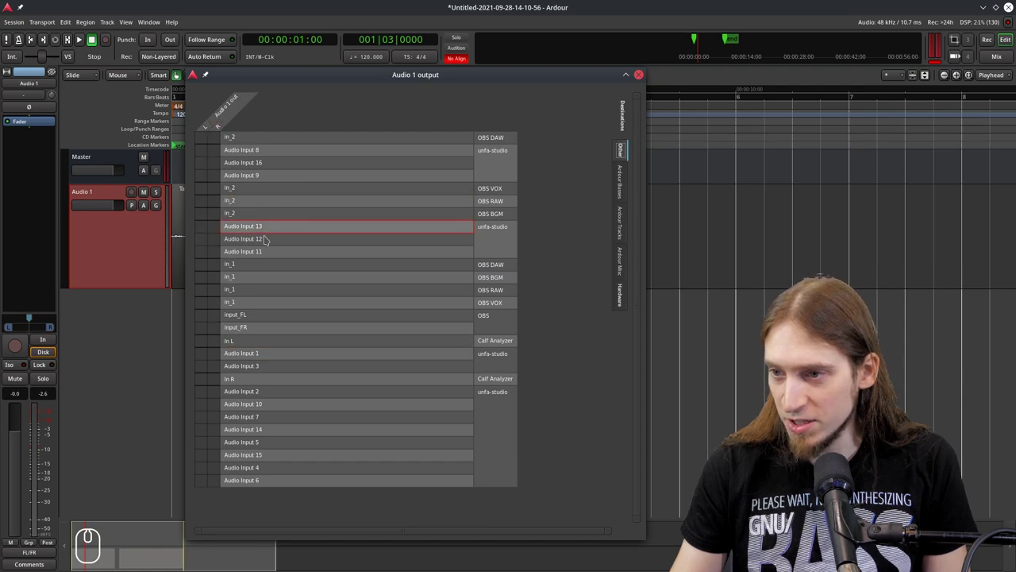
Scroll the Audio 1 output grid to review its now-empty connections.
scroll(up, 3)
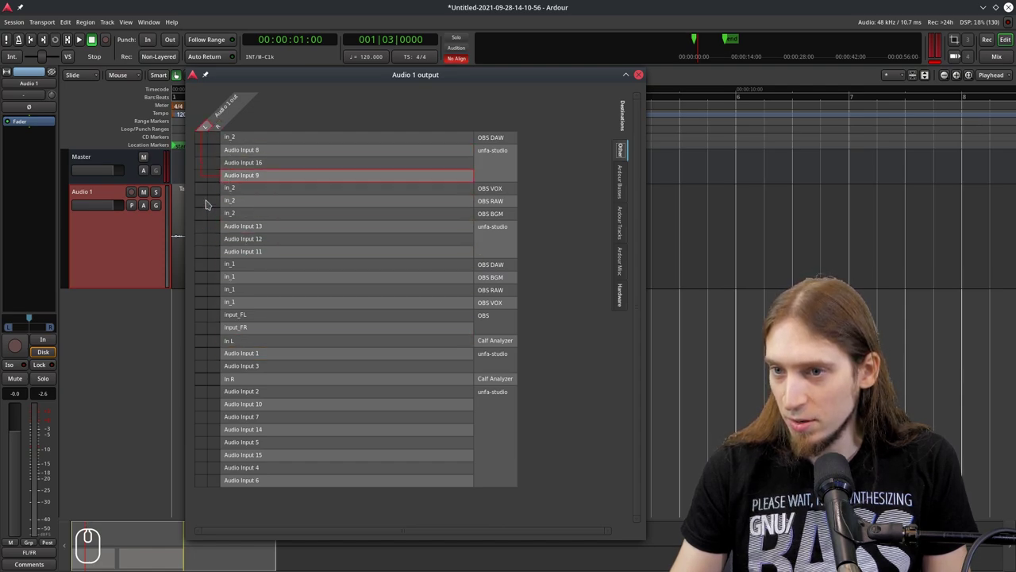
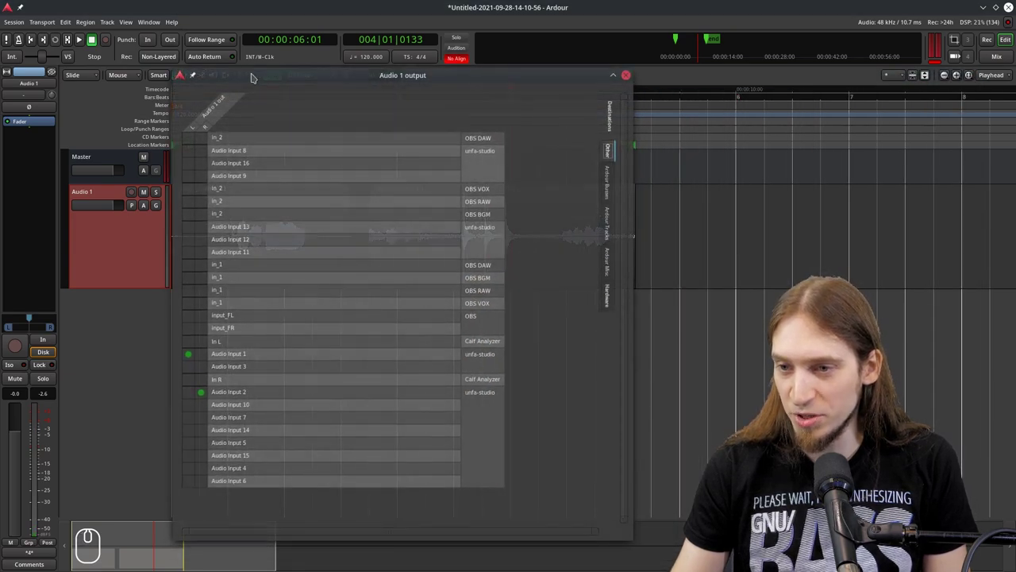
Connect Audio 1's left output to a column of Other inputs by dragging, then remove those links.
click(192, 356)
click(205, 392)
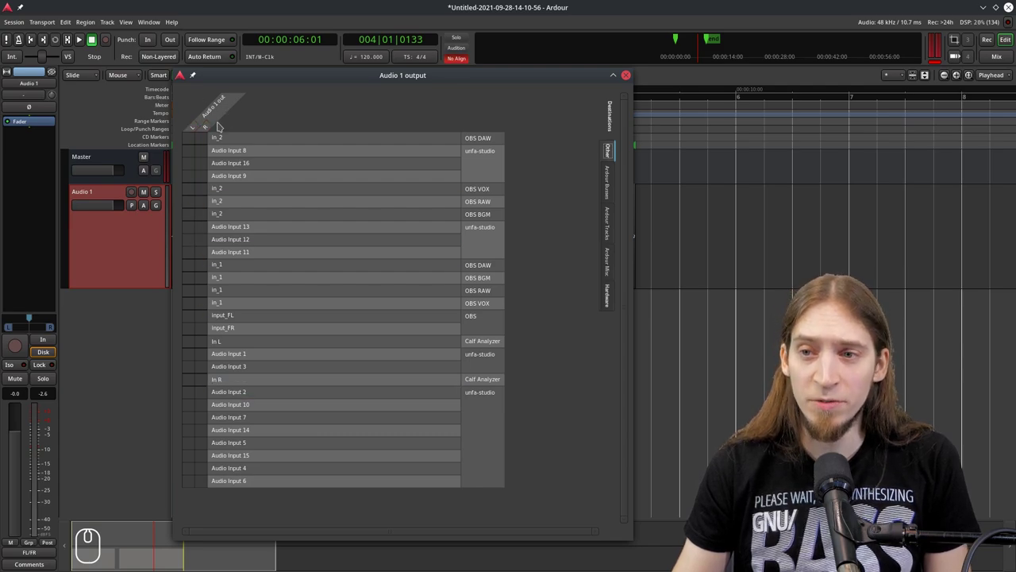
drag(185, 146, 188, 266)
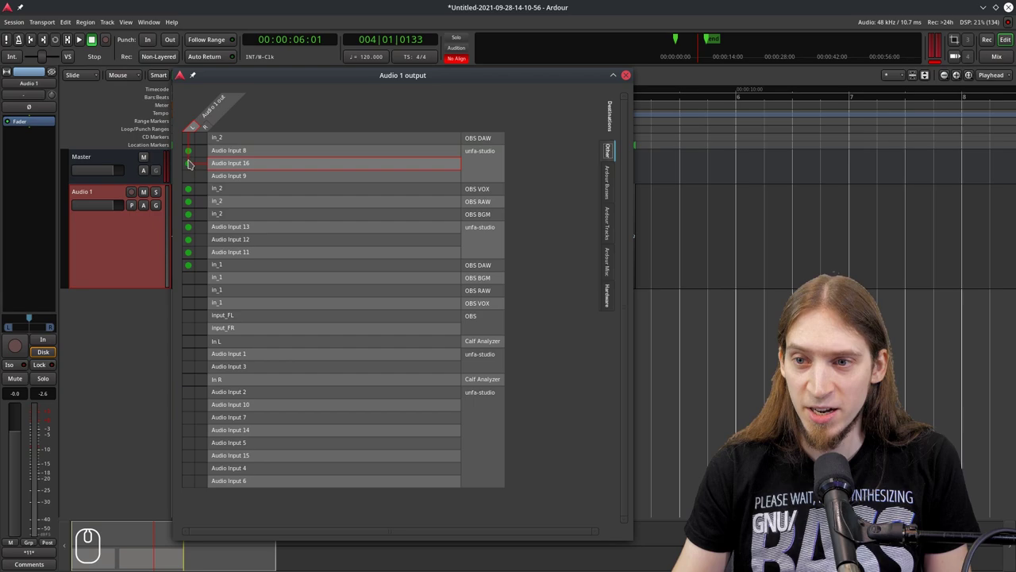
drag(193, 153, 188, 269)
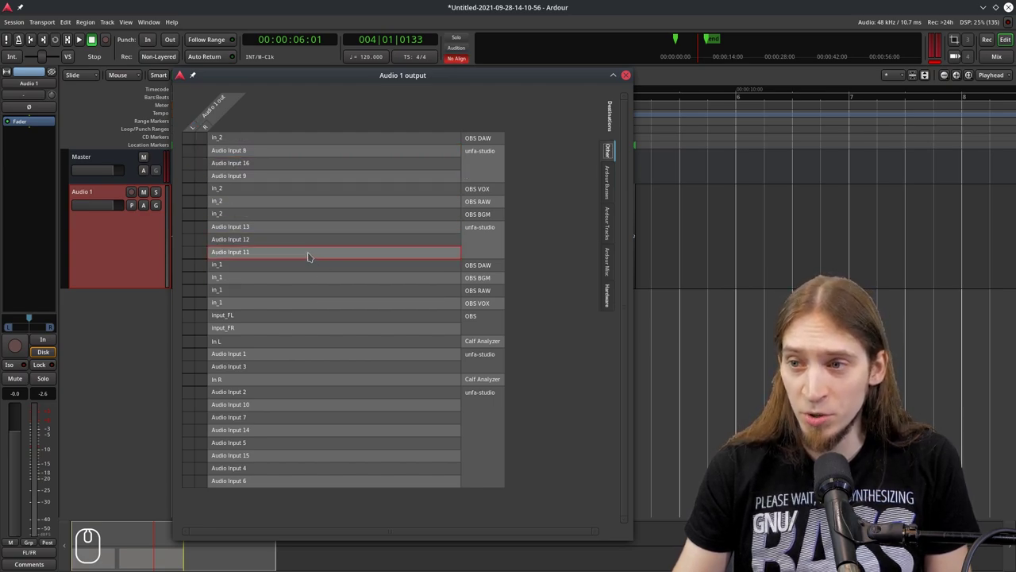
Connect Audio 1 to a series of further input sources one cell at a time down the grid.
click(192, 232)
click(195, 255)
click(203, 240)
click(191, 256)
click(189, 284)
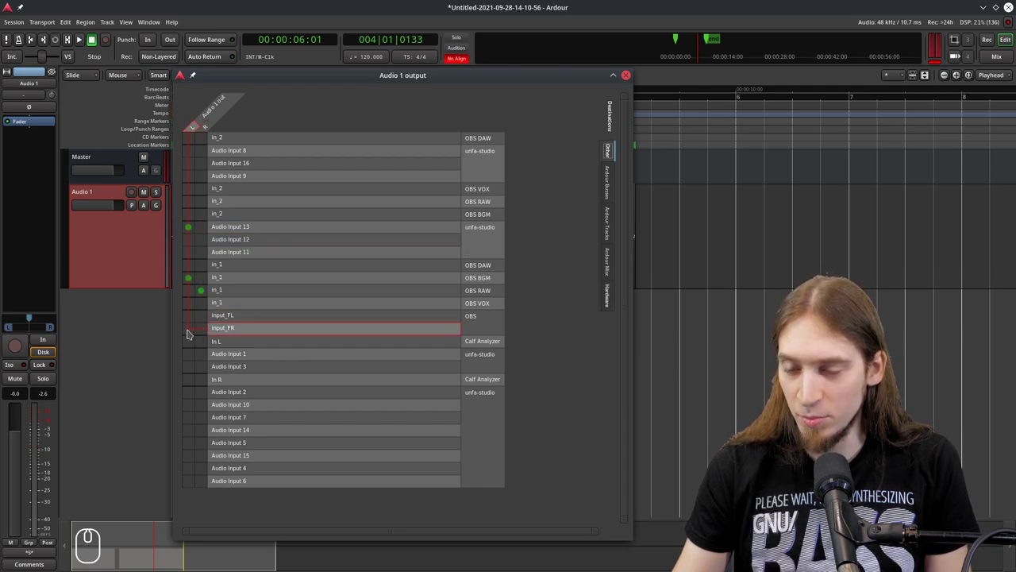
click(190, 330)
click(189, 371)
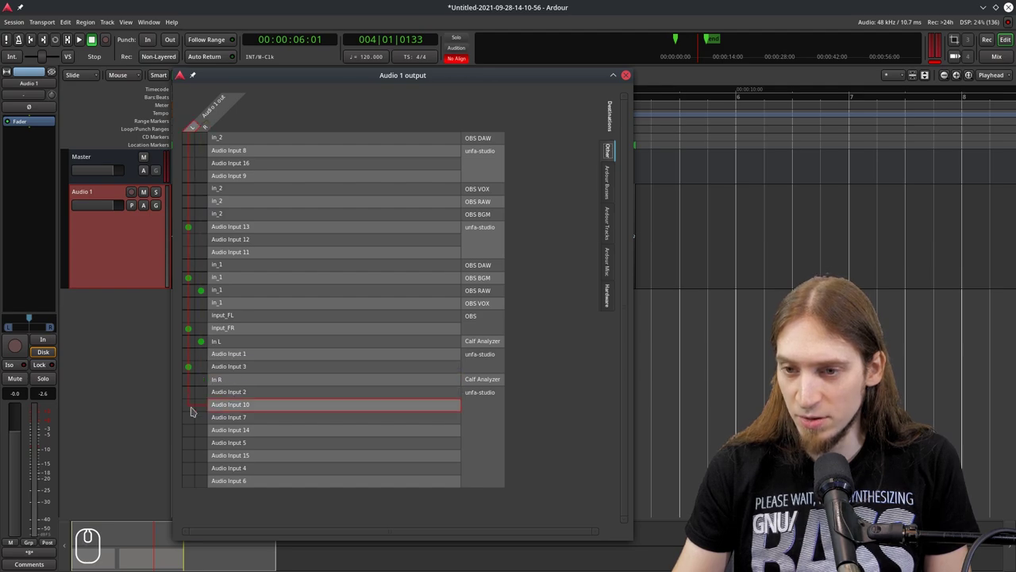
click(194, 412)
click(194, 446)
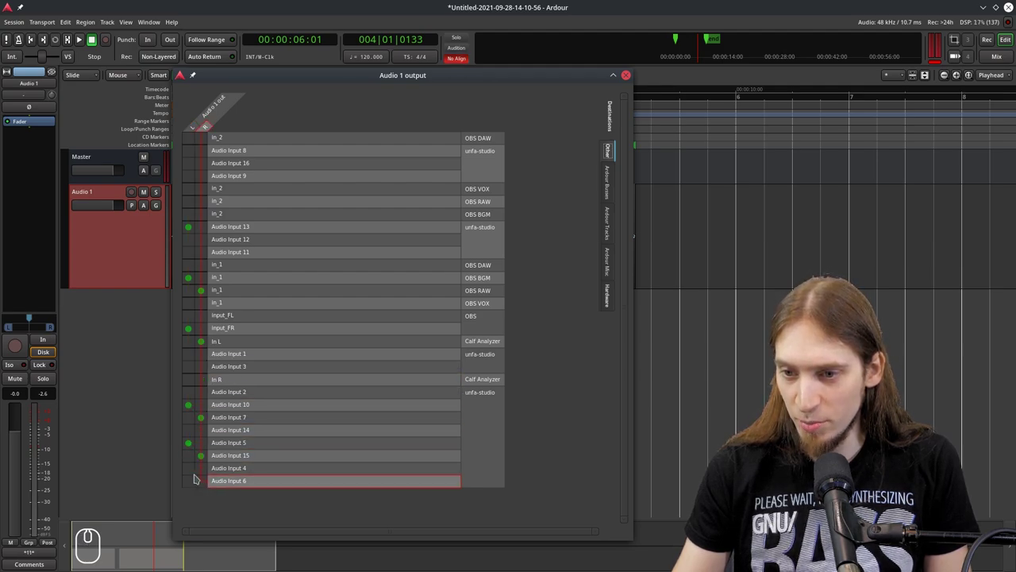
Disconnect all of those trial links again so Audio 1's outputs are unconnected.
click(193, 475)
click(187, 472)
double_click(199, 447)
drag(201, 446, 204, 451)
drag(192, 448, 189, 295)
drag(192, 439, 187, 265)
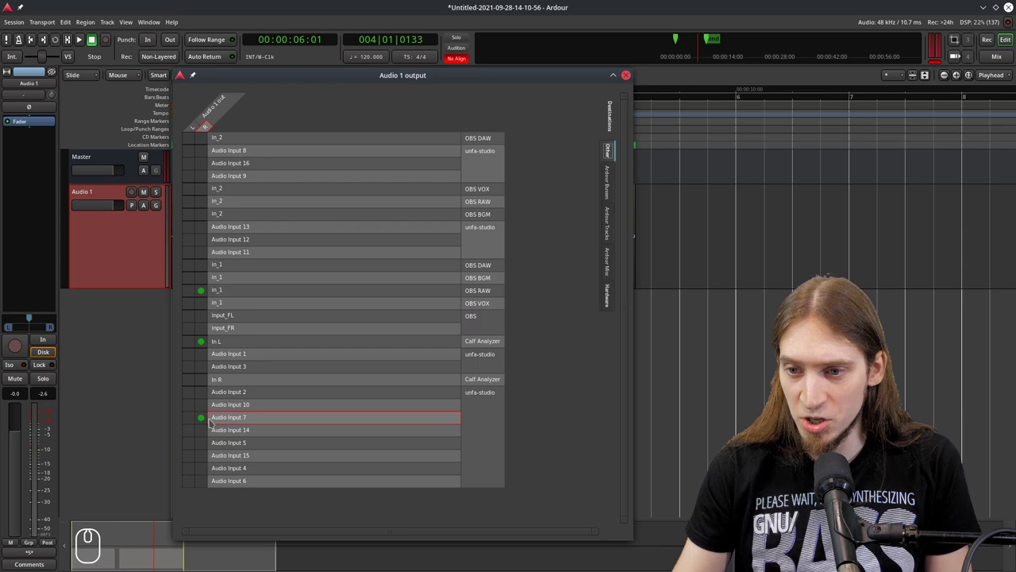
drag(205, 420, 202, 289)
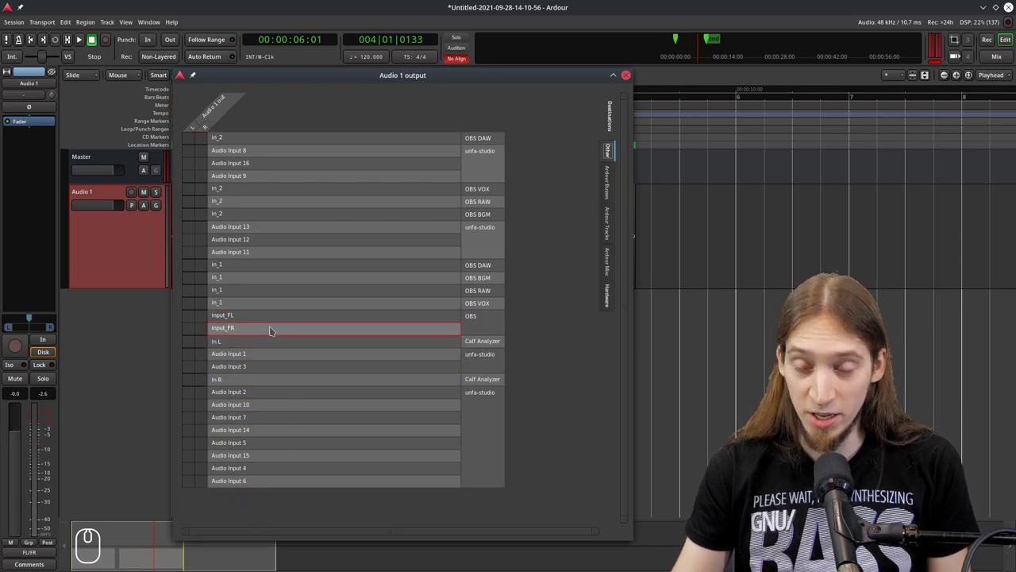
Connect Audio 1 left to OBS DAW In_2 and alternate L/R cells down the top rows.
click(192, 143)
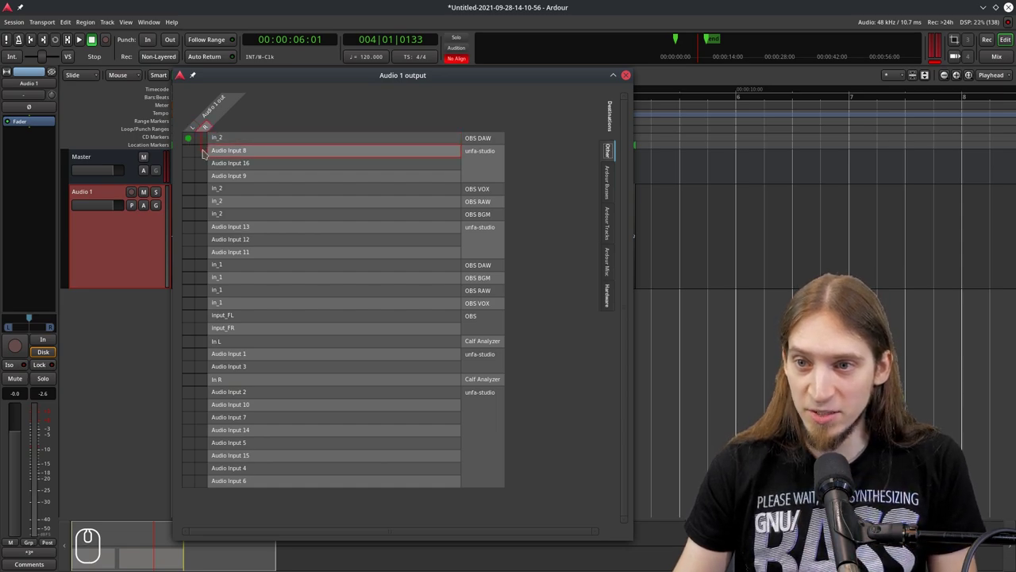
click(205, 151)
click(191, 161)
click(203, 176)
click(191, 191)
click(193, 217)
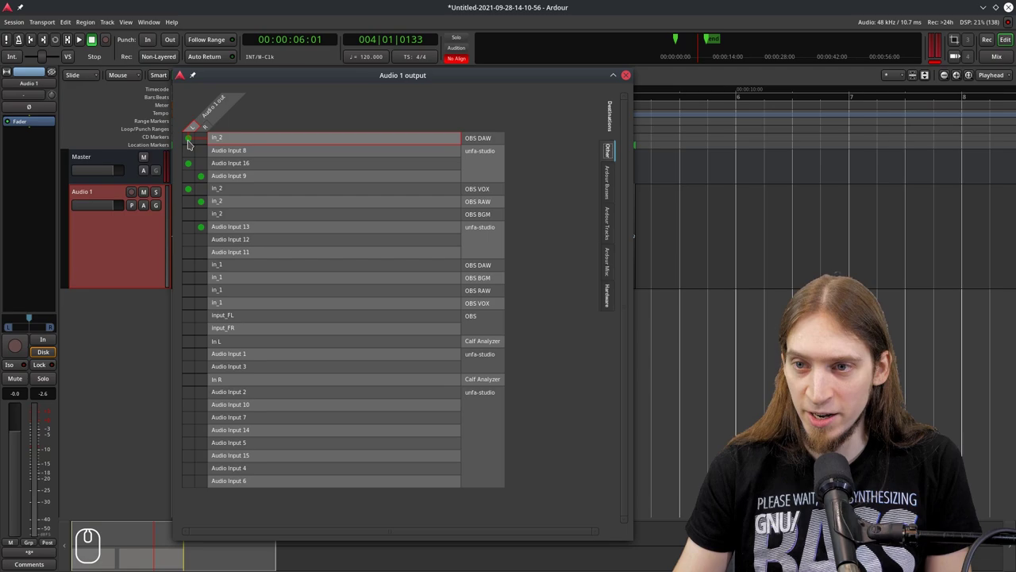
Toggle the right-channel column on and off and clear every remaining Audio 1 connection.
drag(190, 141, 190, 195)
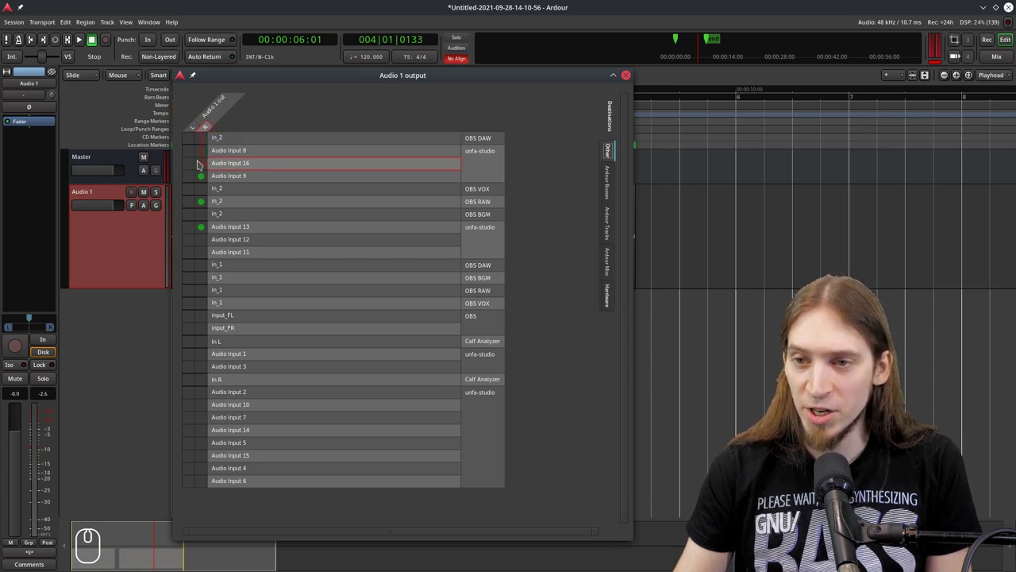
click(205, 142)
click(204, 143)
drag(202, 142, 246, 224)
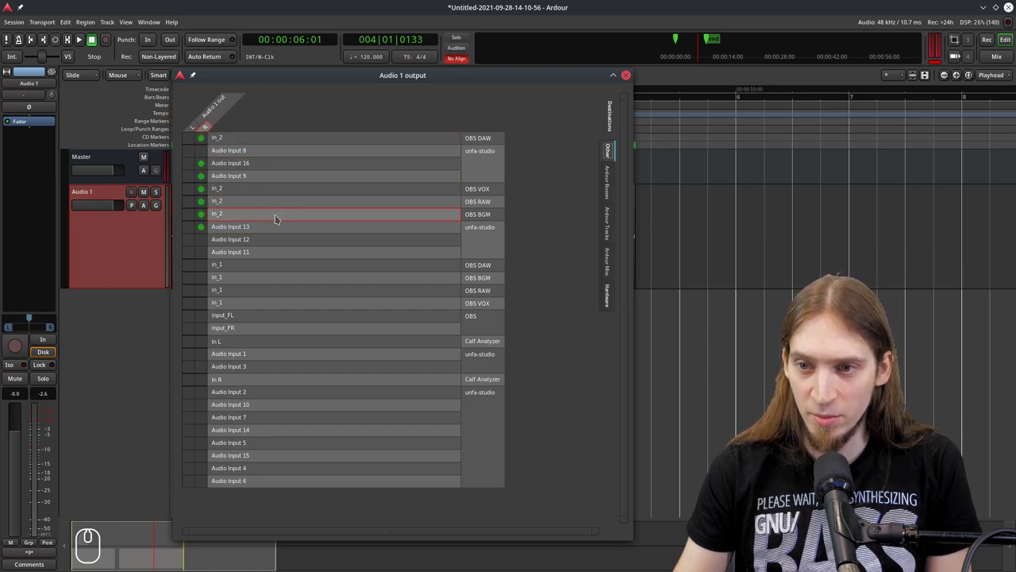
drag(202, 141, 206, 231)
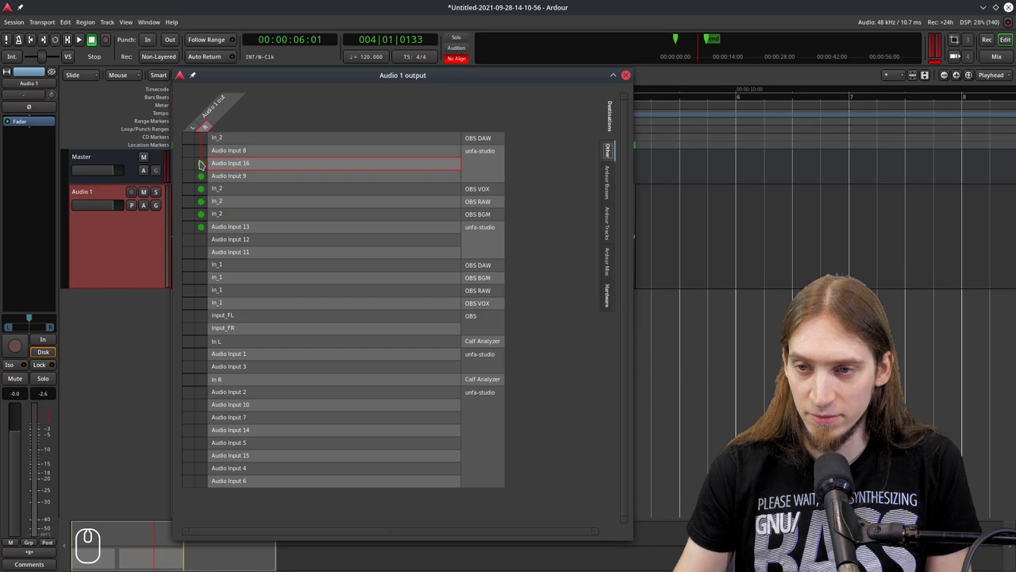
drag(206, 231, 210, 174)
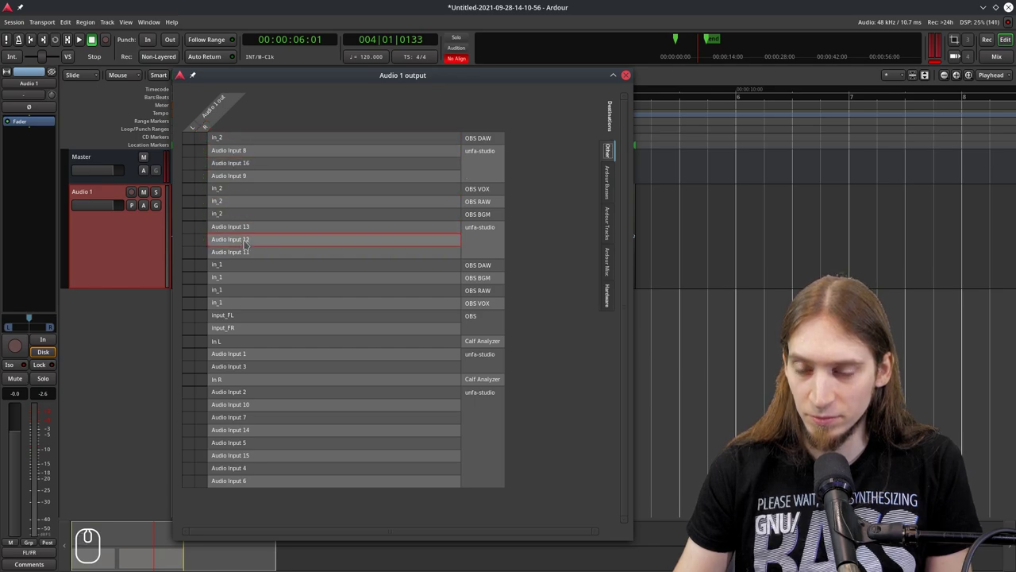
Try connecting Audio 1 to OBS Input_FL and Input_FR, toggling the cells repeatedly and ending with none connected.
click(188, 193)
click(200, 180)
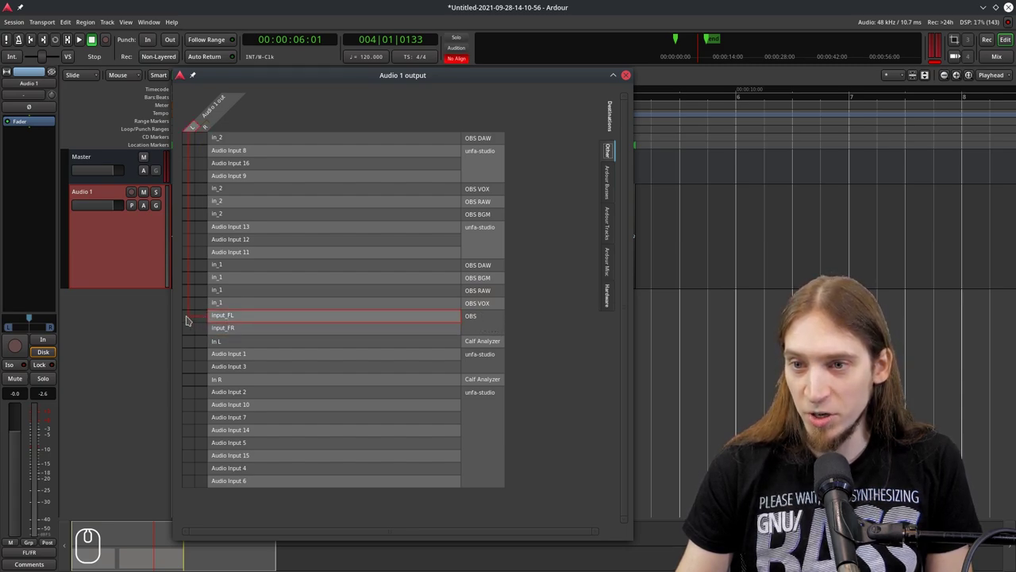
click(188, 317)
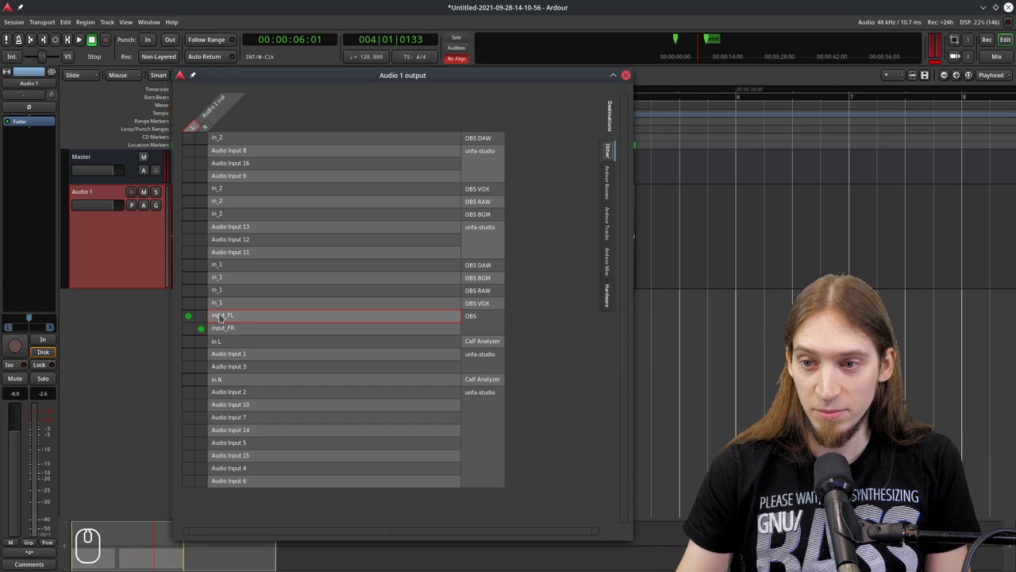
click(188, 315)
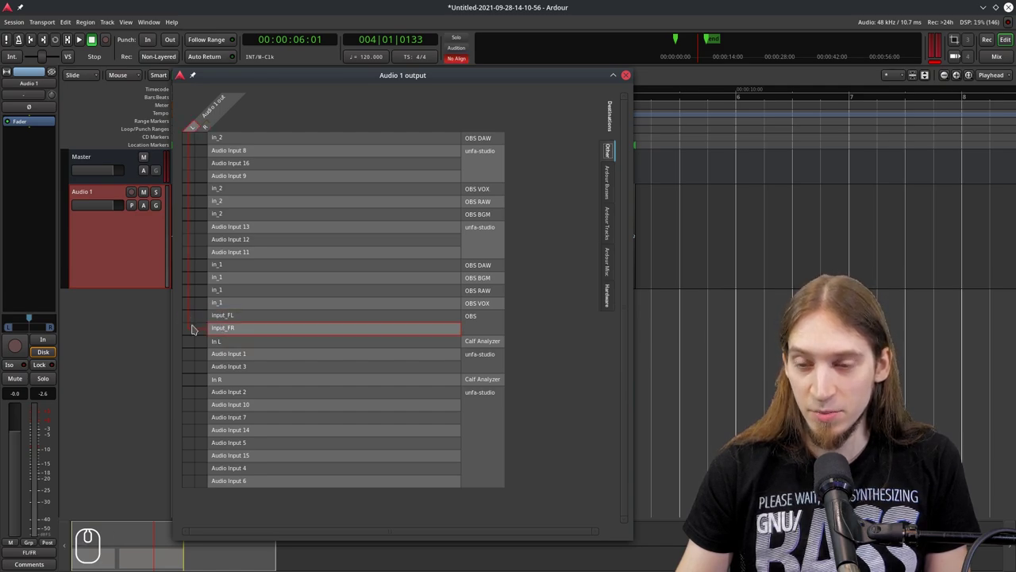
click(191, 317)
click(191, 317)
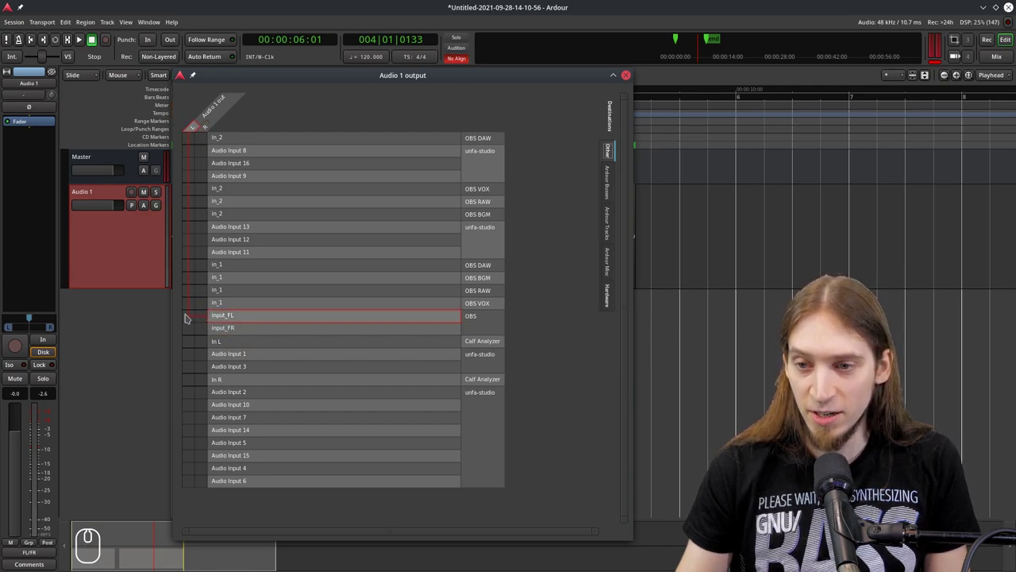
click(192, 319)
click(200, 327)
click(195, 319)
click(203, 327)
double_click(203, 331)
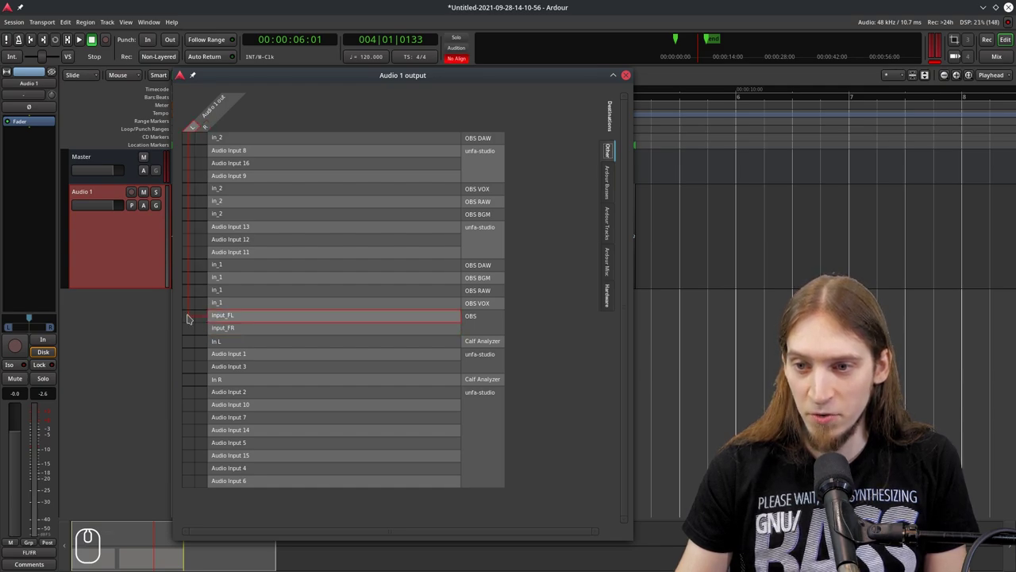
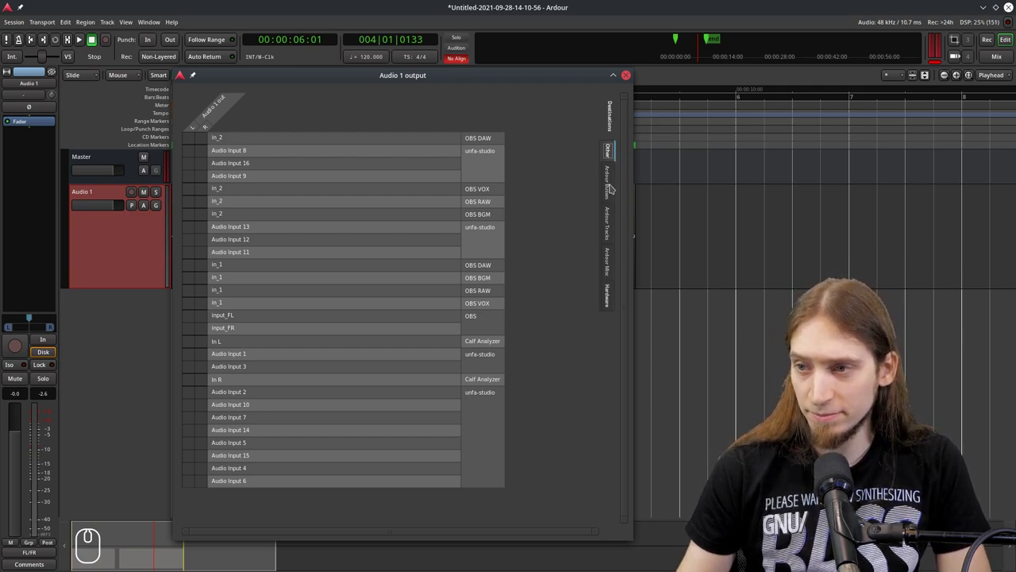
In Ardour Busses, connect Audio 1 L to Master in L and R to Master in R.
click(612, 185)
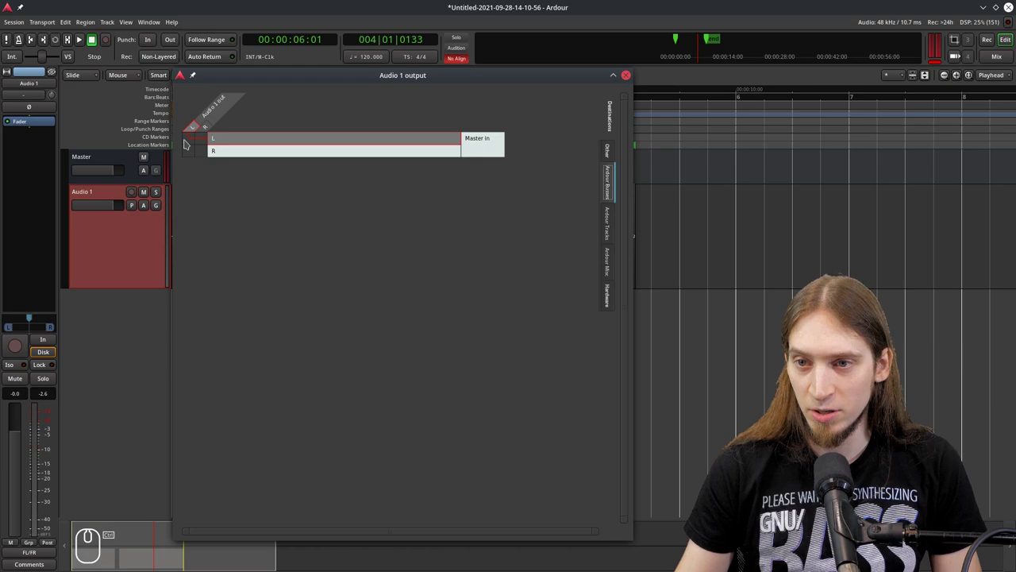
click(191, 142)
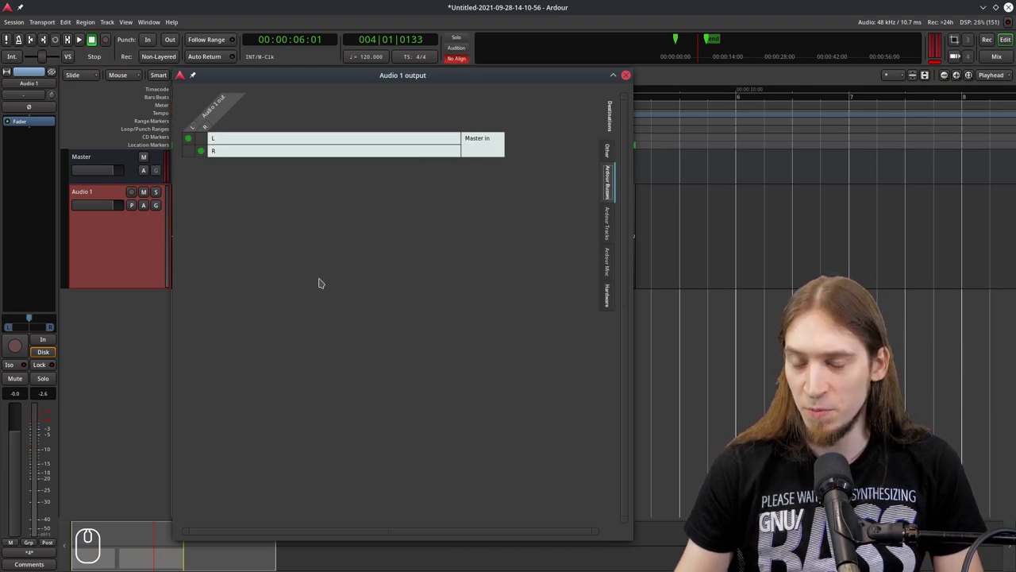
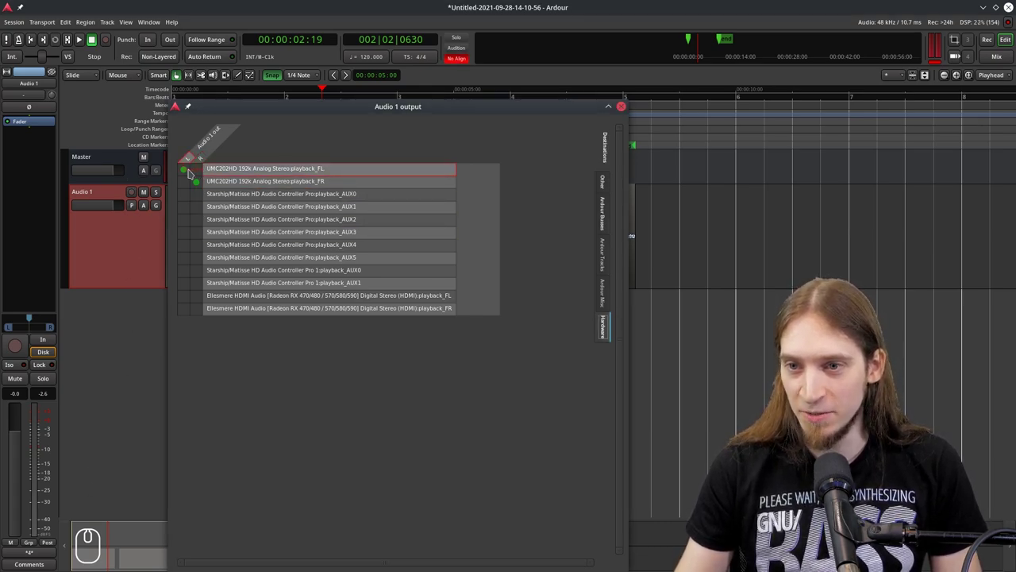
Remove Audio 1's connection to the UMC202HD playback_FL hardware output.
click(183, 172)
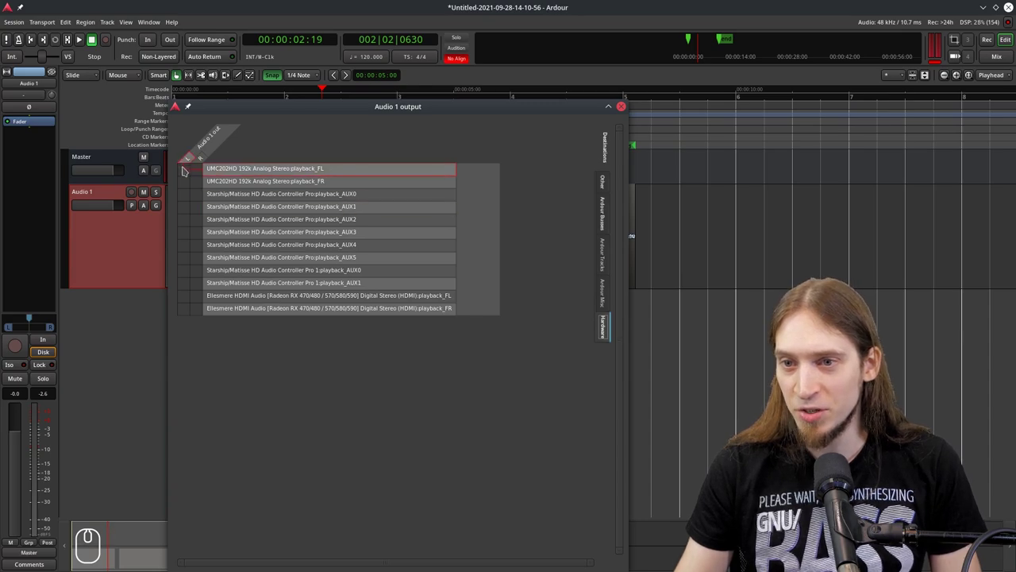